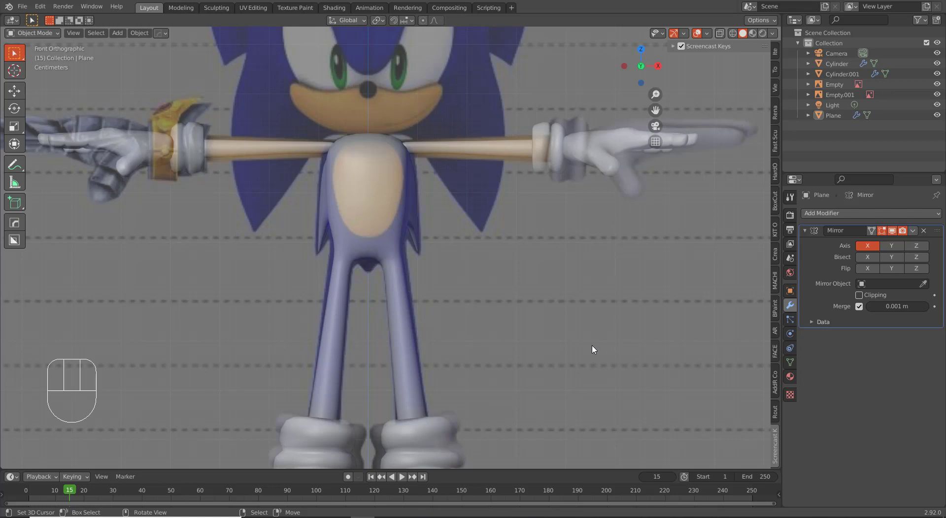
- Snap the 3D cursor and add a UV sphere there, enlarged over the Sonic reference
drag(432, 221, 428, 252)
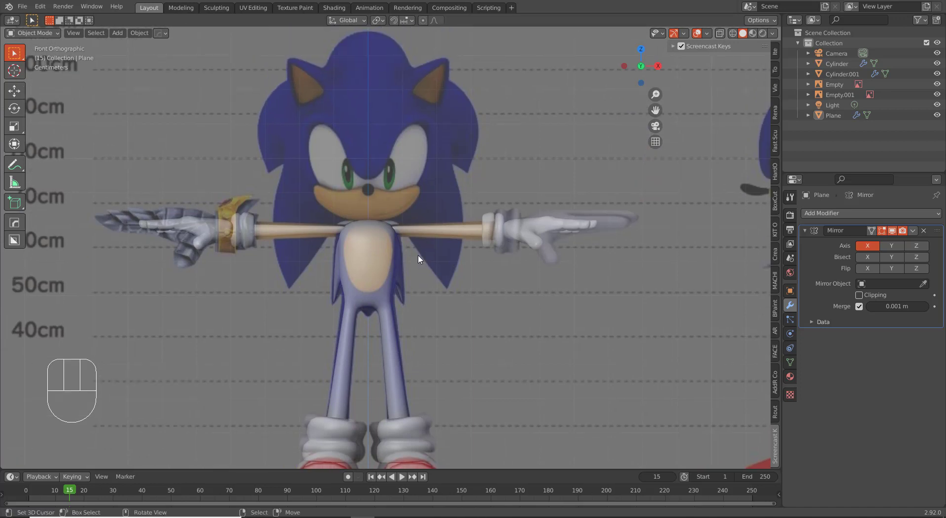
drag(516, 255, 256, 273)
click(256, 274)
drag(257, 273, 341, 266)
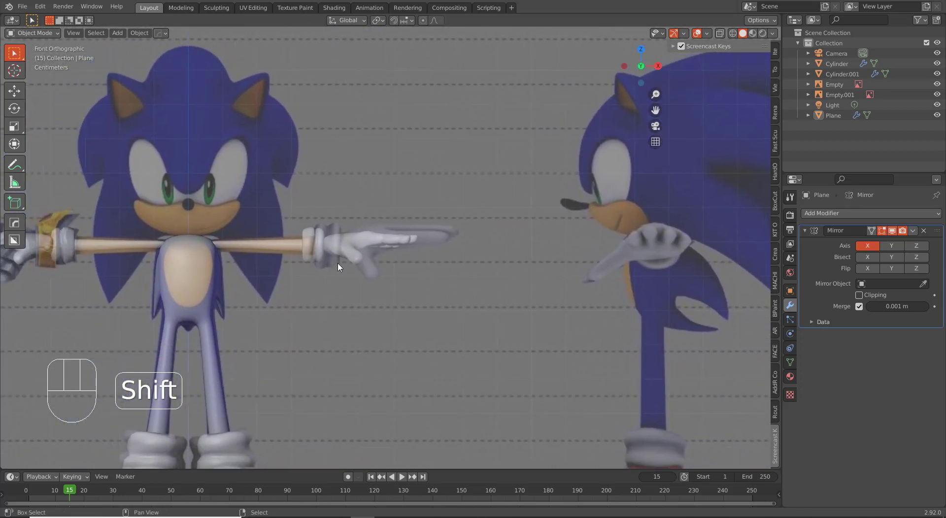
middle_click(403, 279)
drag(397, 260, 398, 316)
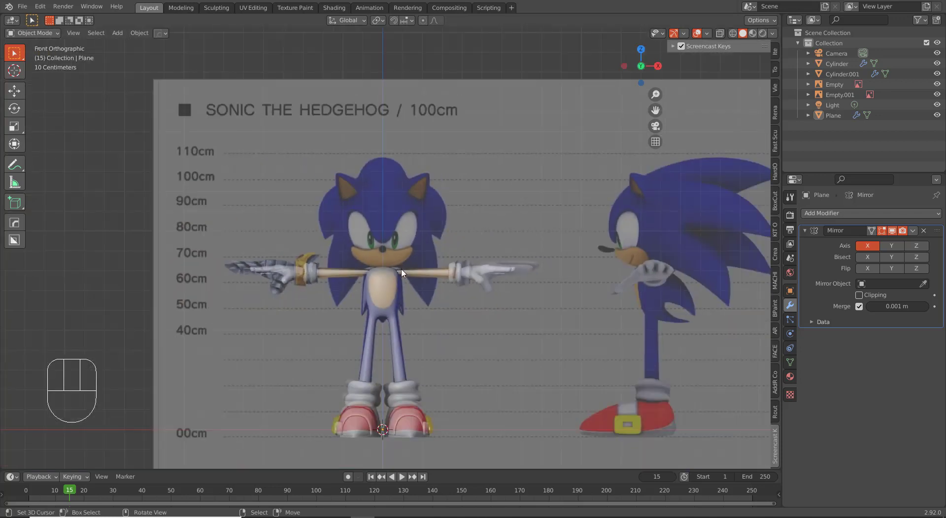
key(shift+s)
key(shift+s)
key(shift+a)
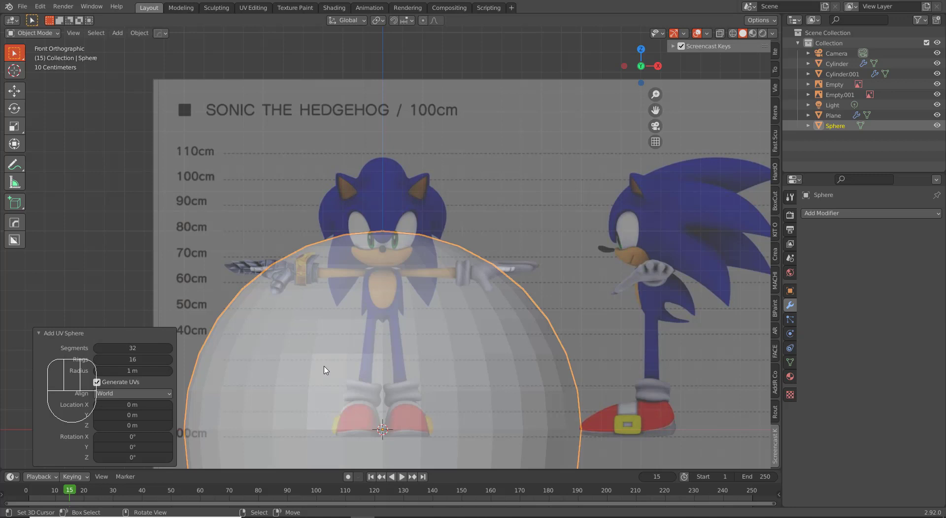
key(w)
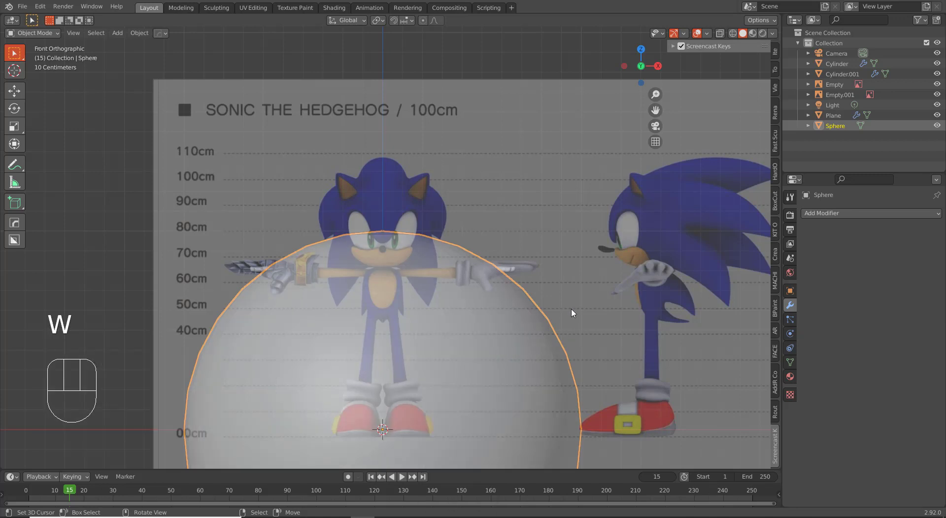
- In Edit Mode rotate the sphere 90° then 35° about X so a pole faces front
key(Tab)
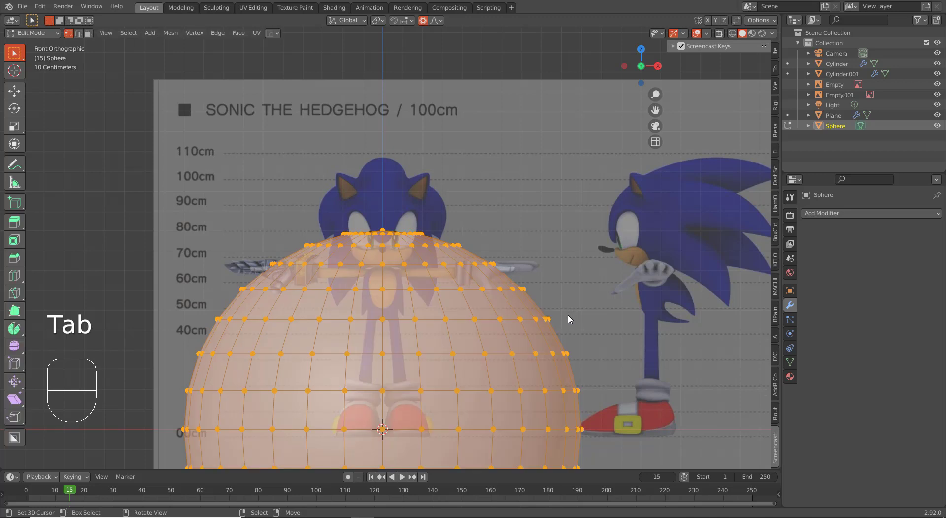
key(r)
key(x)
key(9)
key(0)
key(Return)
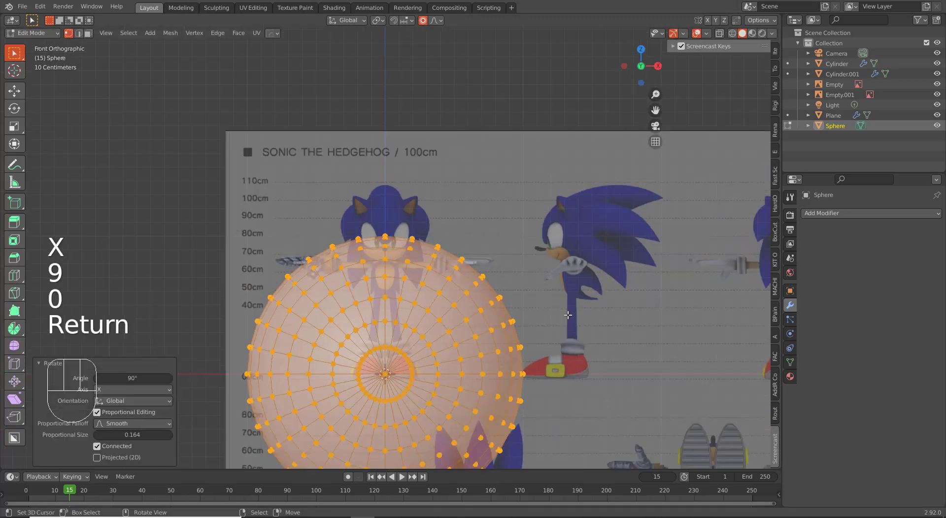
key(r)
key(x)
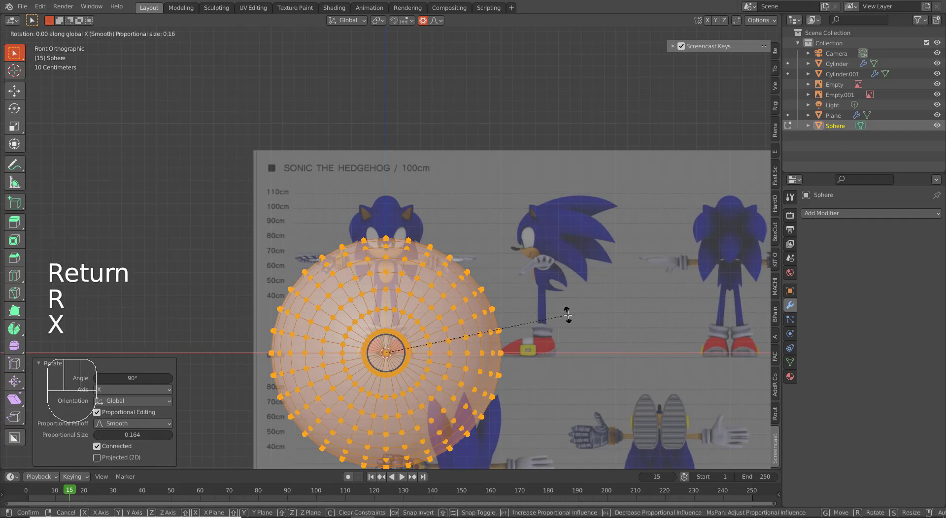
key(3)
key(5)
key(Return)
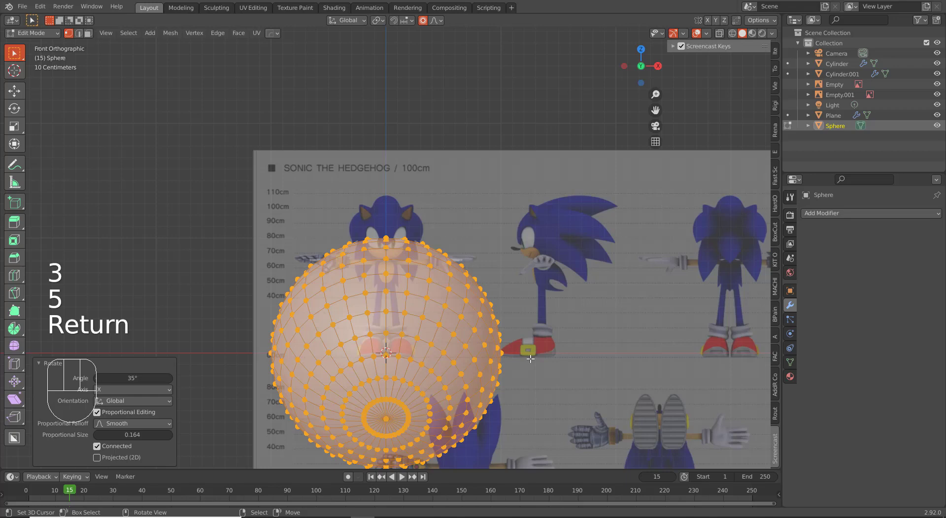
- Delete the front pole vertex to open a hole and select its boundary edge loop
drag(446, 271, 428, 316)
right_click(374, 302)
key(x)
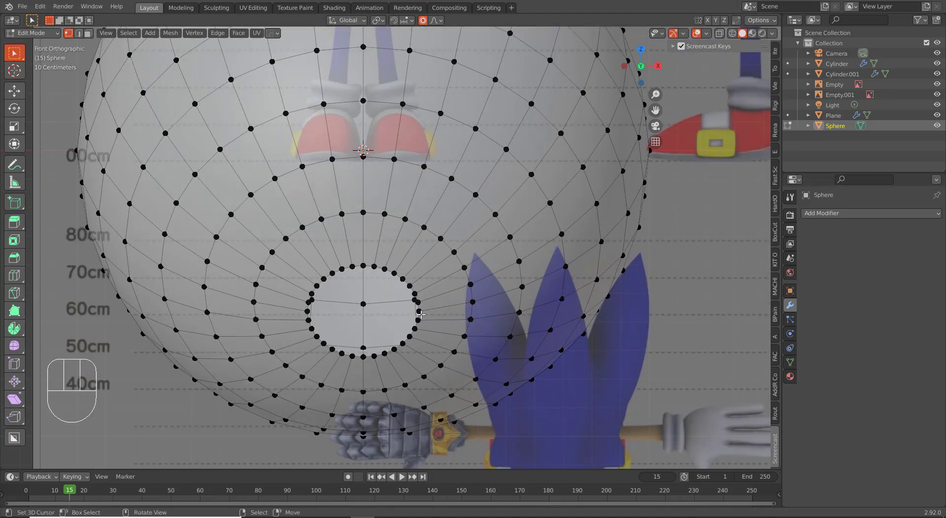
right_click(421, 312)
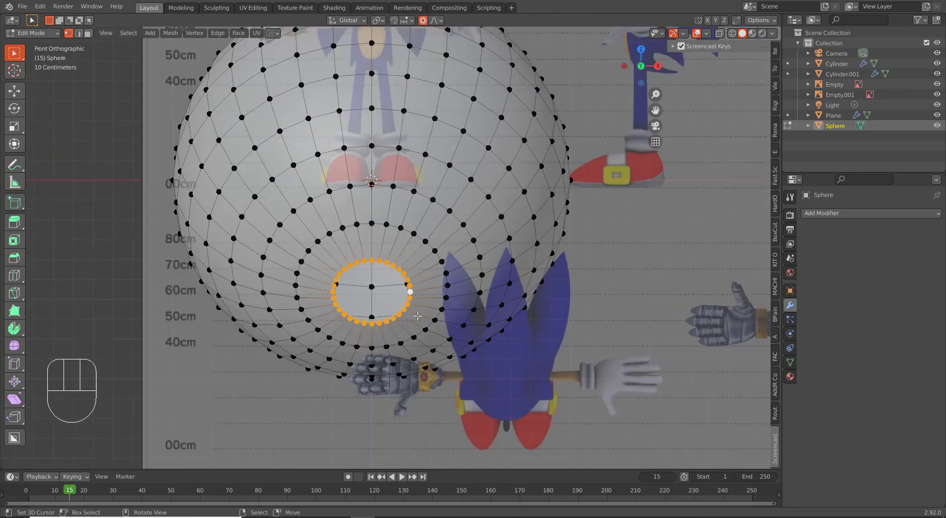
drag(424, 320, 455, 308)
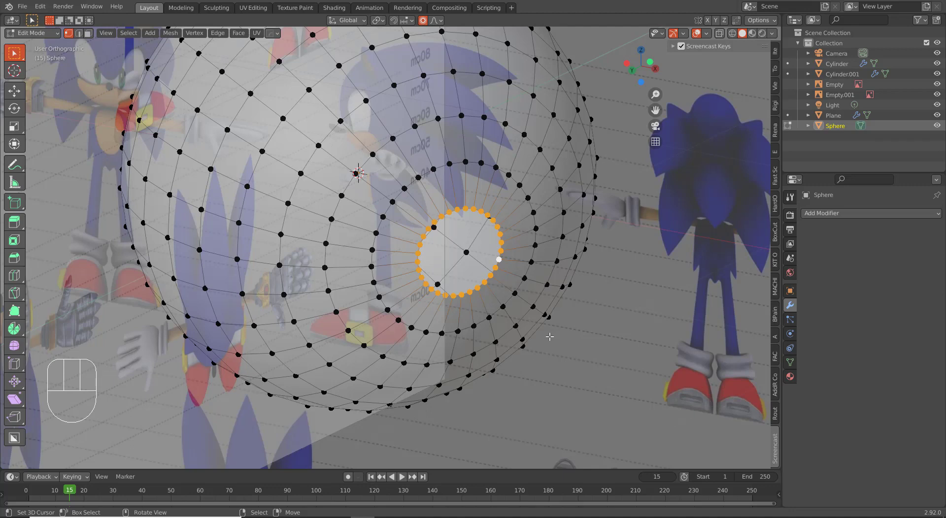
- Undo the edits, restoring the sphere's pole
key(ctrl+z)
key(ctrl+z)
key(ctrl+z)
key(ctrl+z)
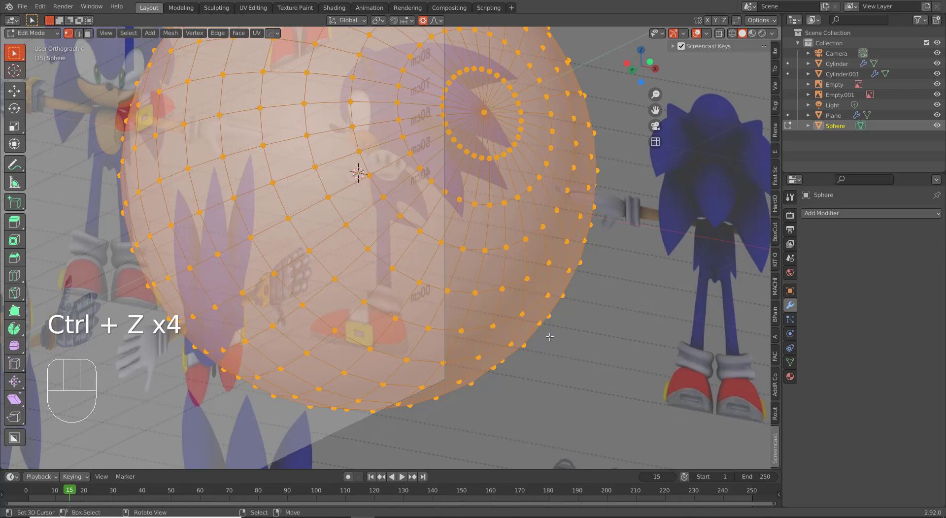
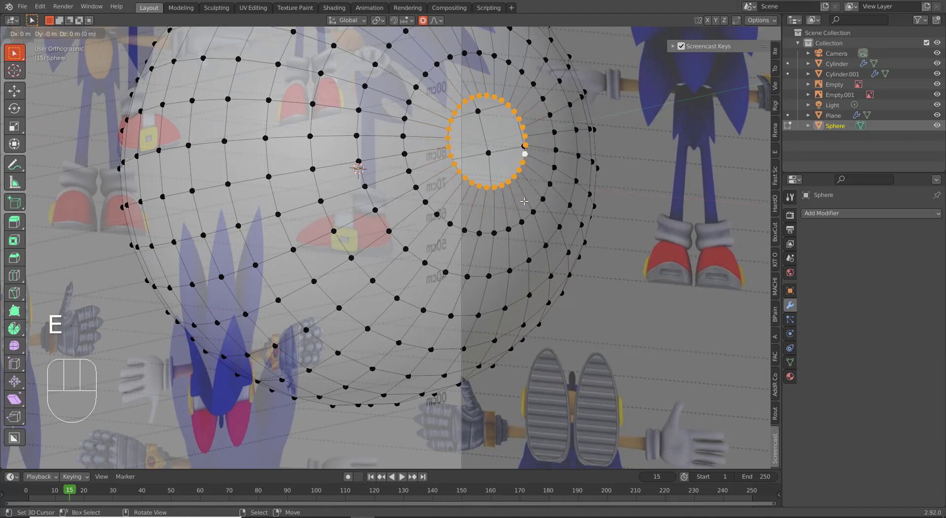
- Extrude the hole's rim loop and push it inward along Y to form an inner lip
key(y)
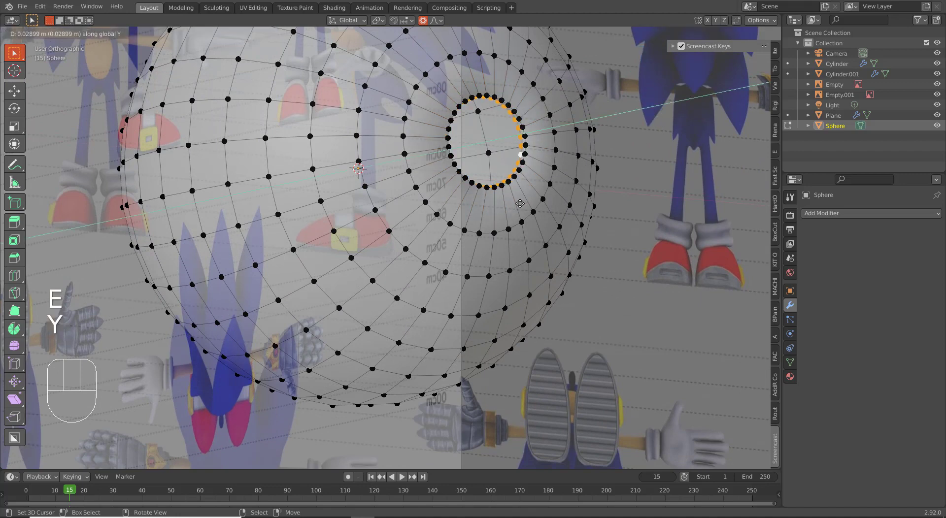
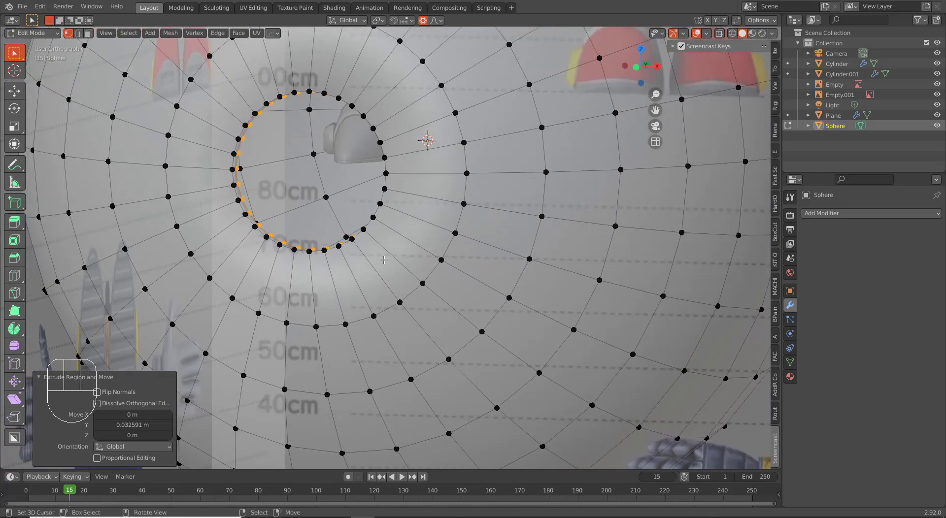
scroll(up, 3)
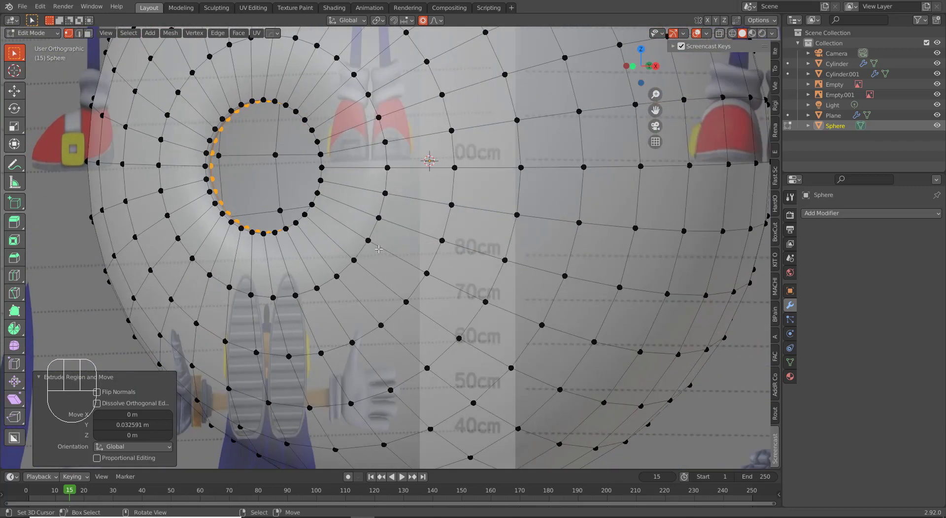
key(e)
right_click(379, 249)
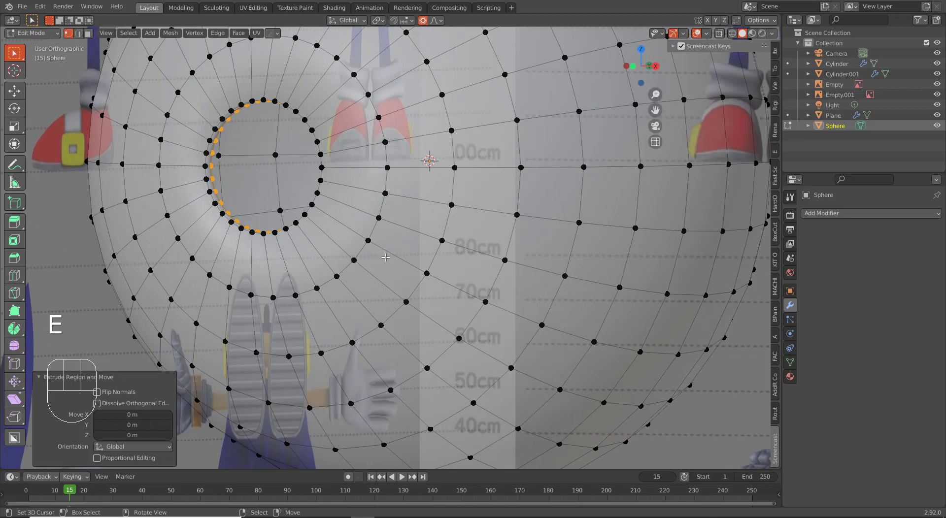
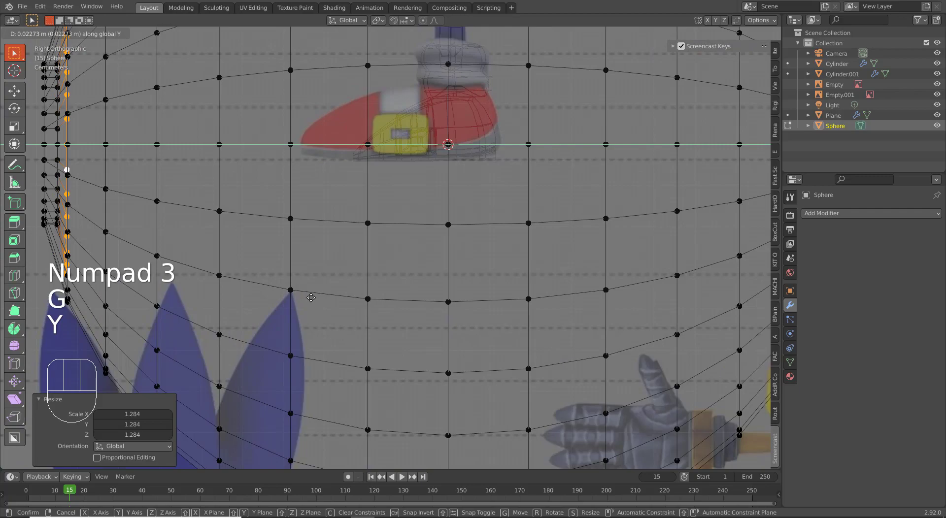
click(321, 294)
drag(263, 240, 335, 236)
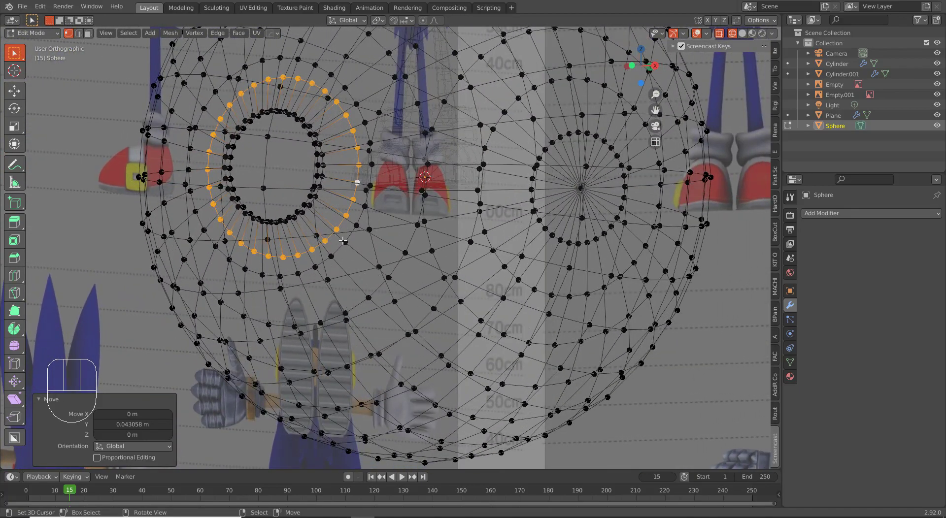
key(KP_3)
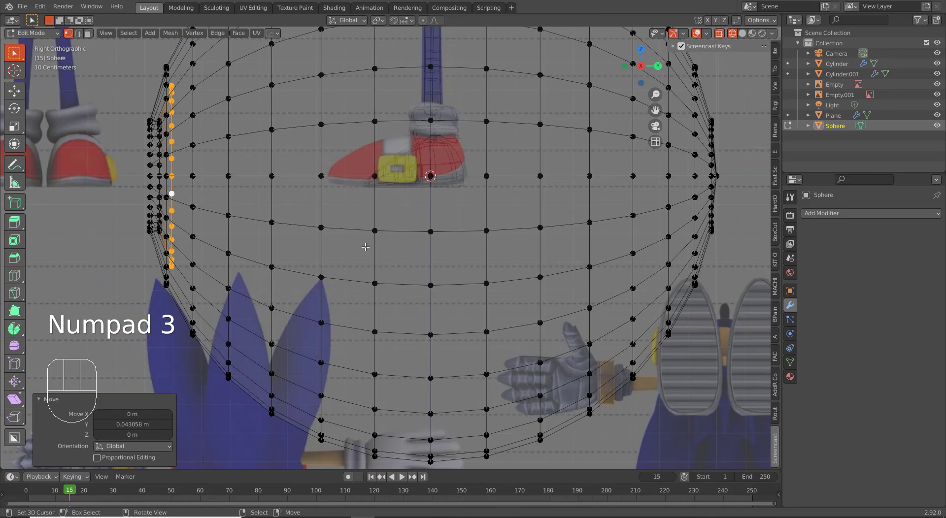
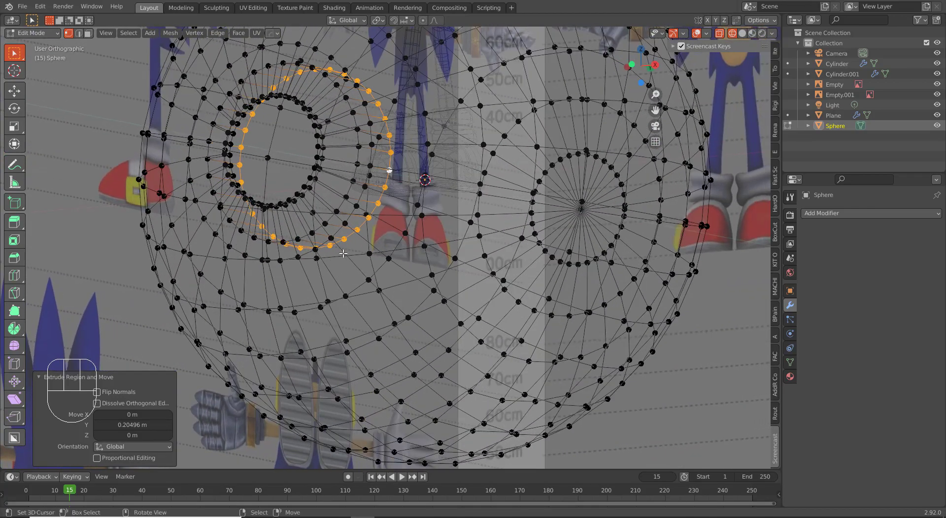
- Grid-fill the inner loop to cap the opening and check it from front view
key(ctrl+f)
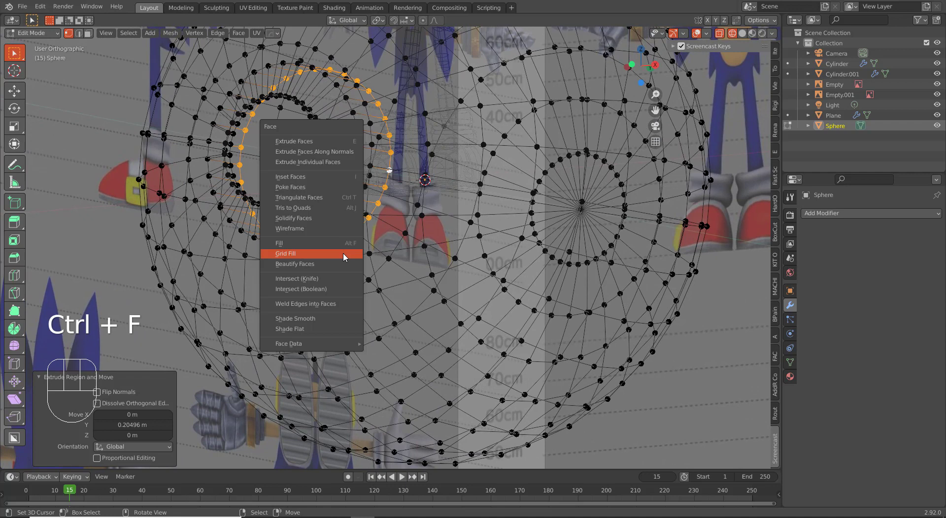
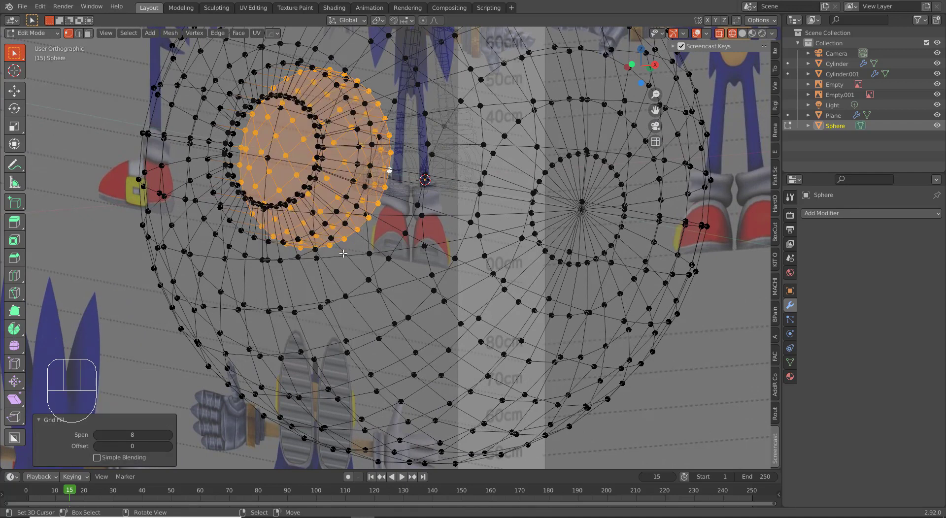
key(KP_1)
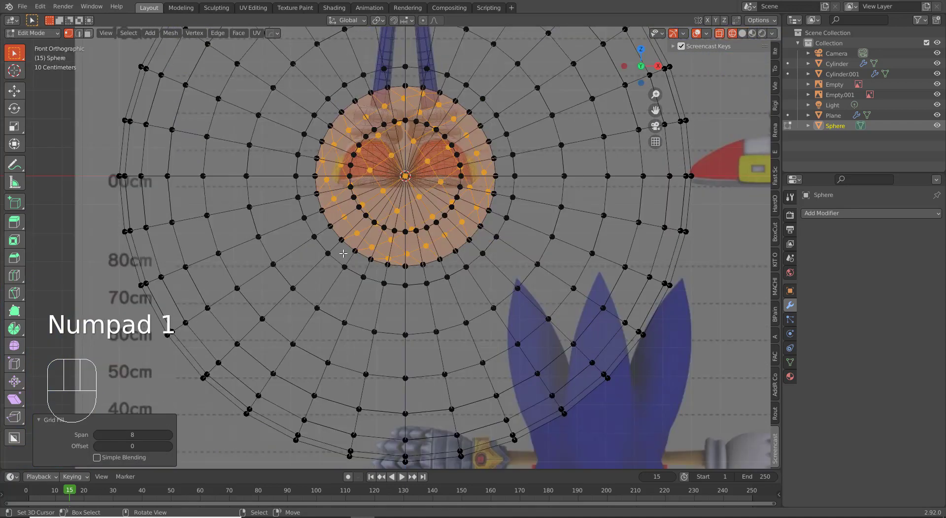
key(KP_1)
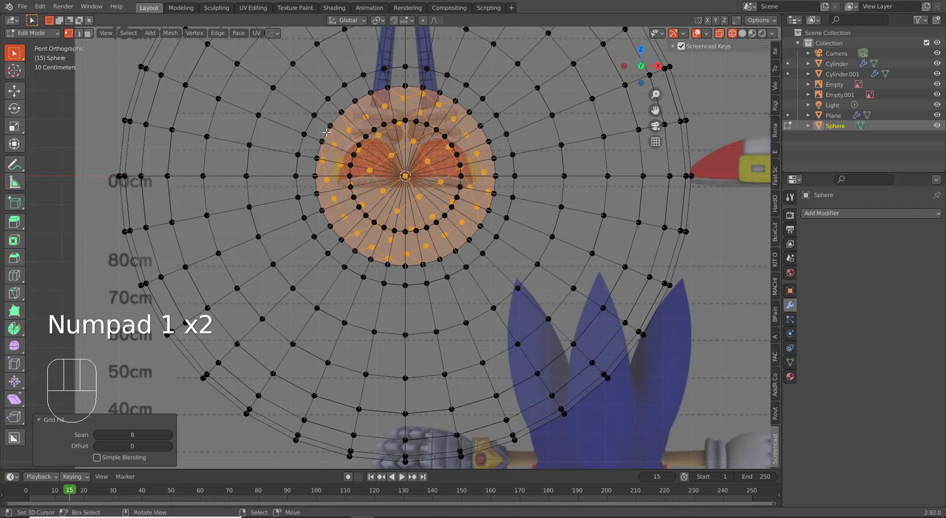
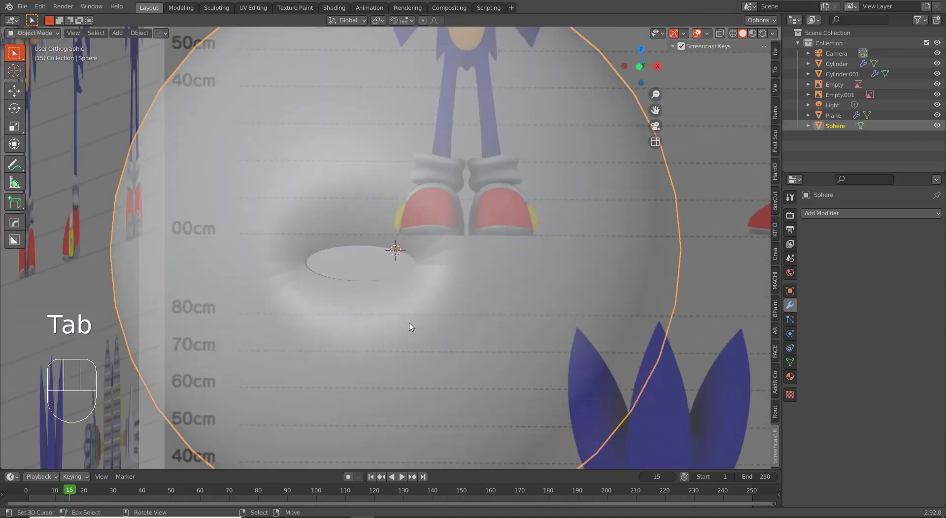
- Add a loop cut around the mouth opening and slide it toward the rim
key(Tab)
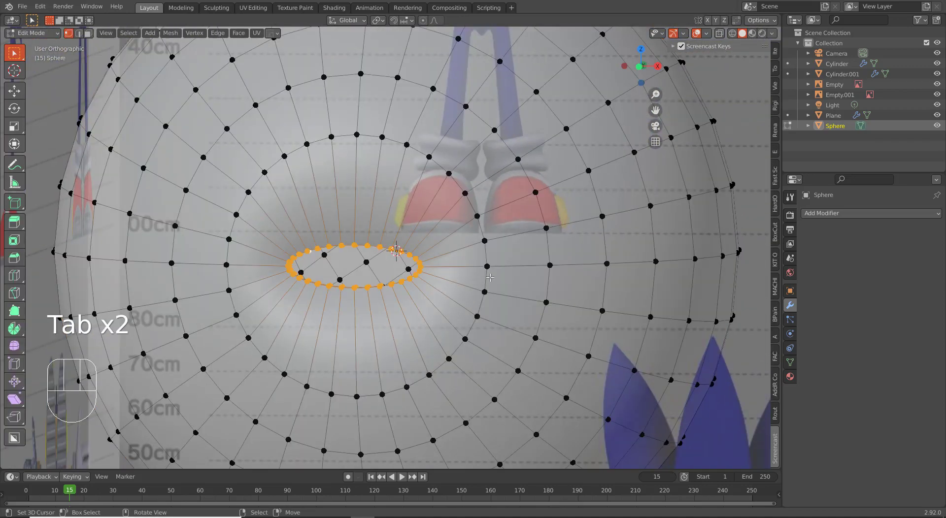
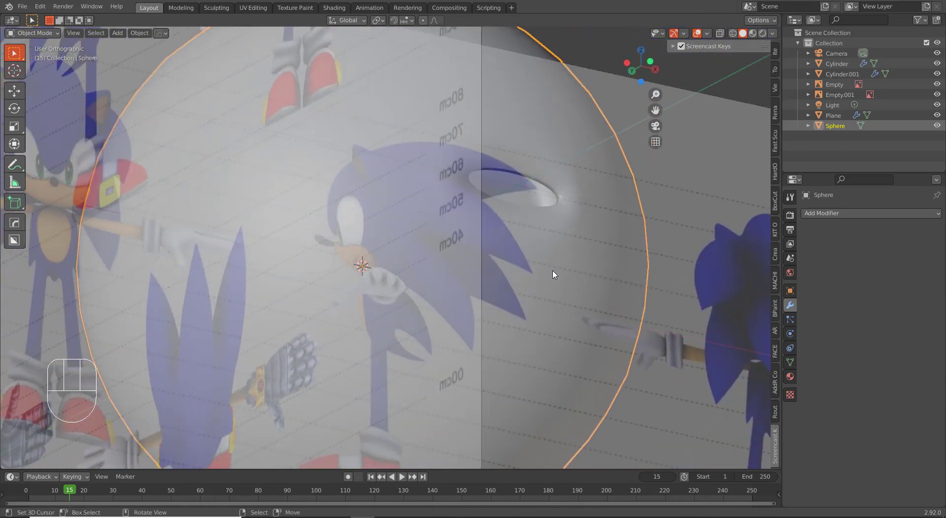
drag(539, 279, 516, 286)
key(Tab)
key(ctrl+r)
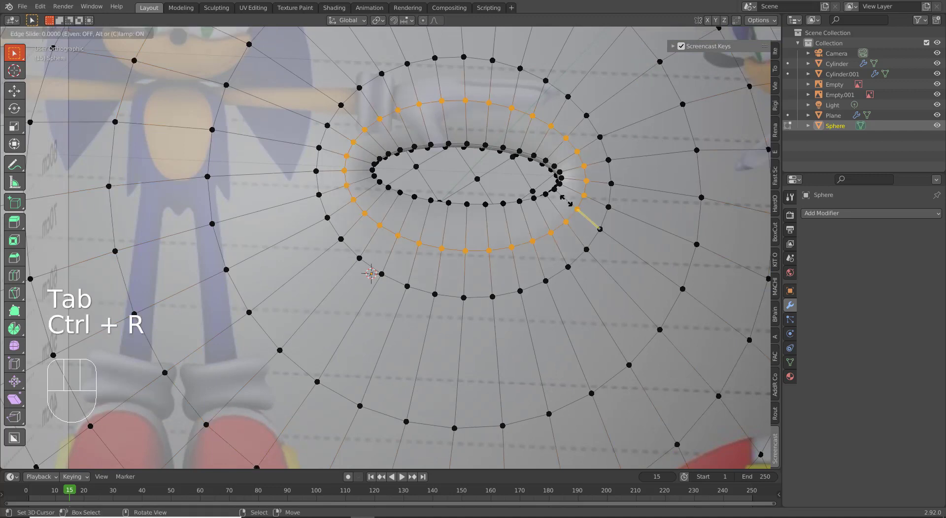
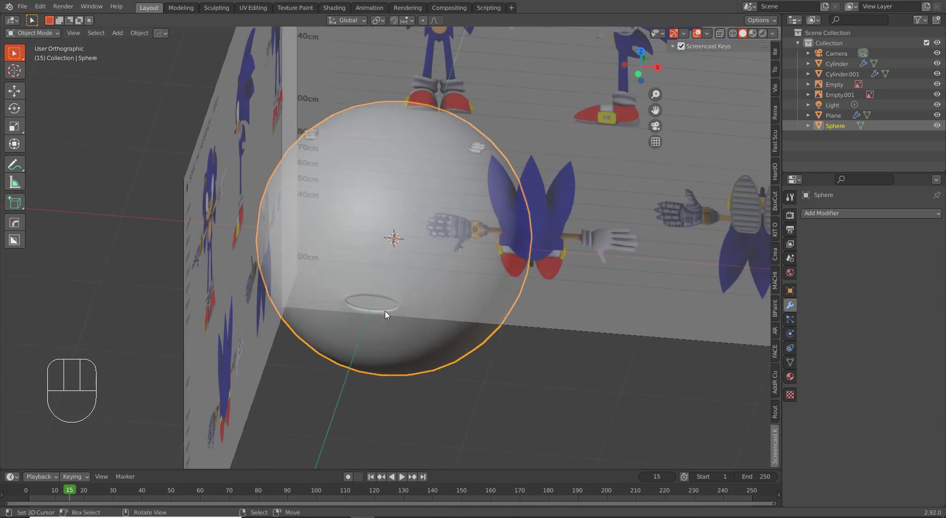
- Shrink the sphere to about quarter size and move it up along Z to Sonic's head height
key(KP_1)
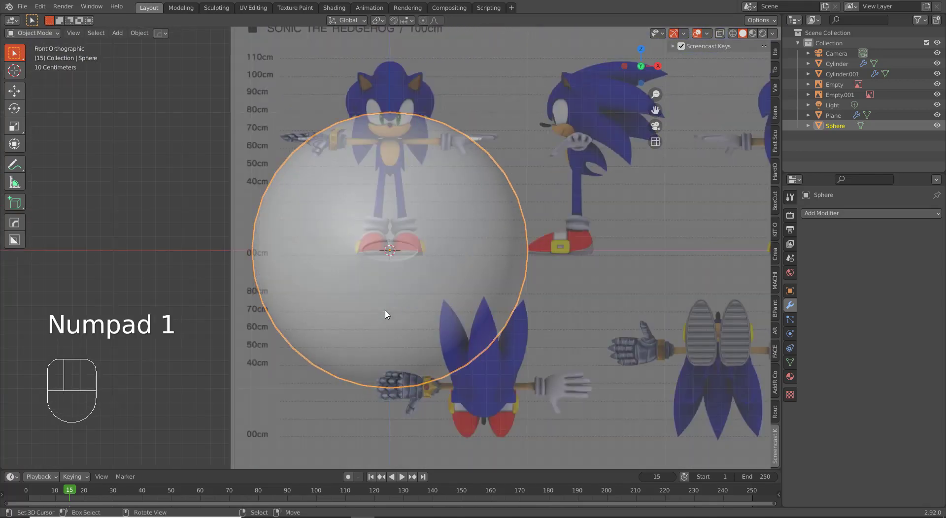
key(Tab)
key(Tab)
key(Tab)
key(a)
key(s)
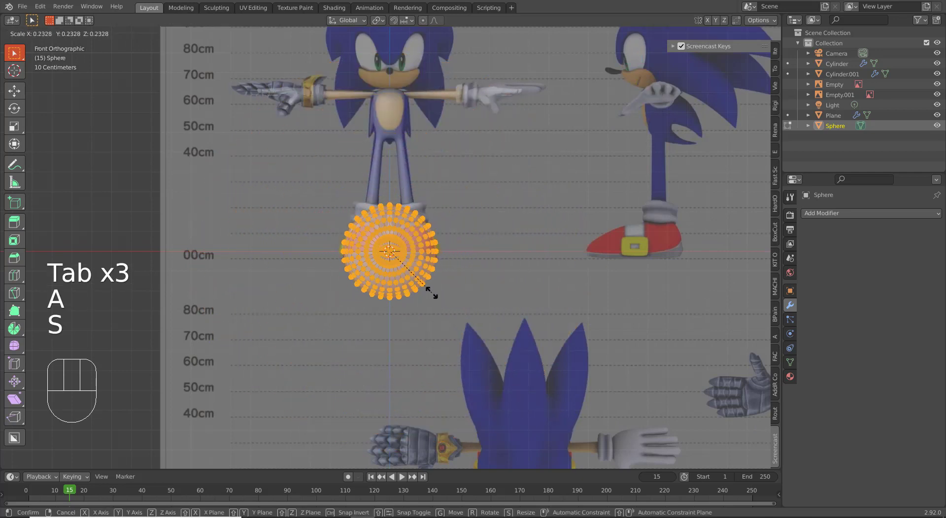
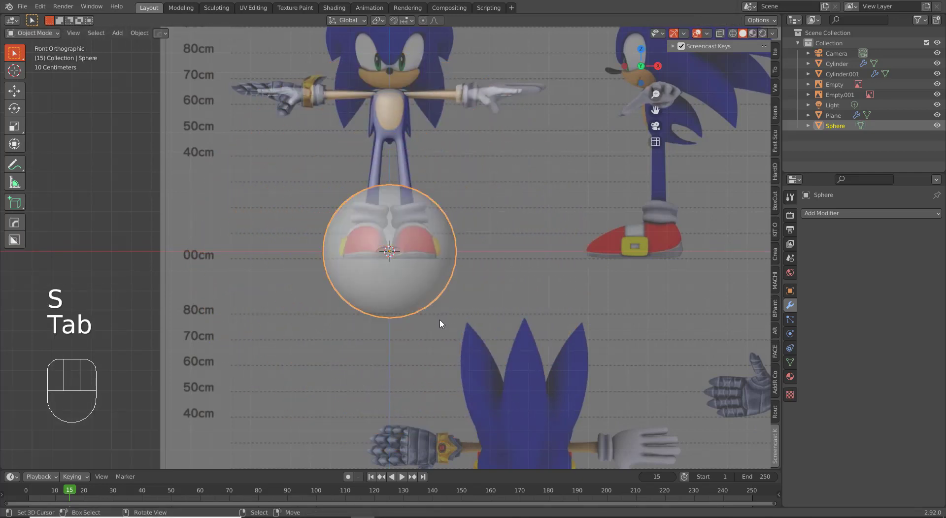
key(g)
key(z)
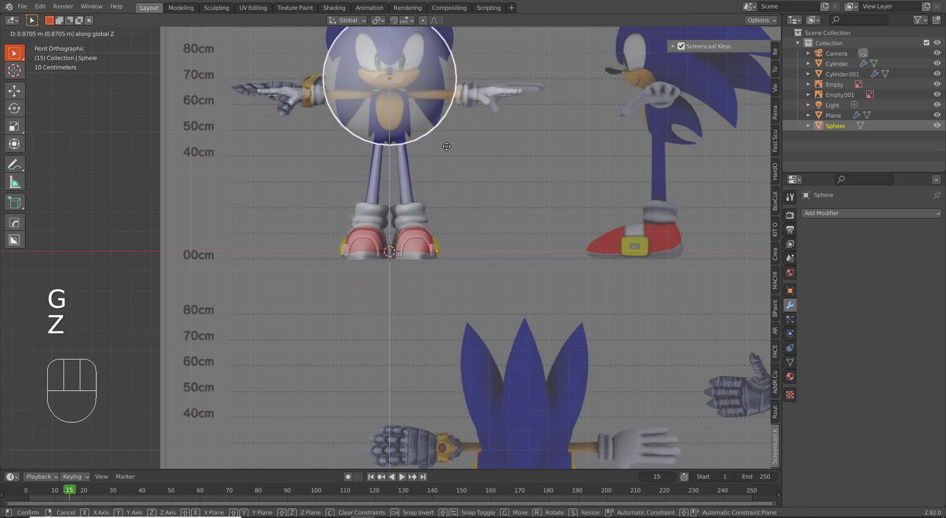
click(448, 154)
middle_click(442, 168)
middle_click(478, 282)
- Scale the sphere to cover the head and rotate its mesh 35° about X
key(Tab)
key(s)
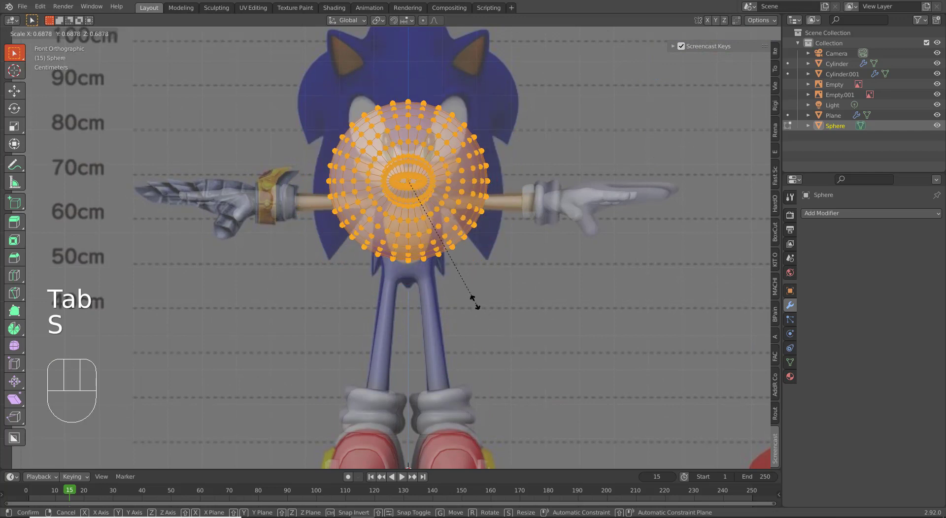
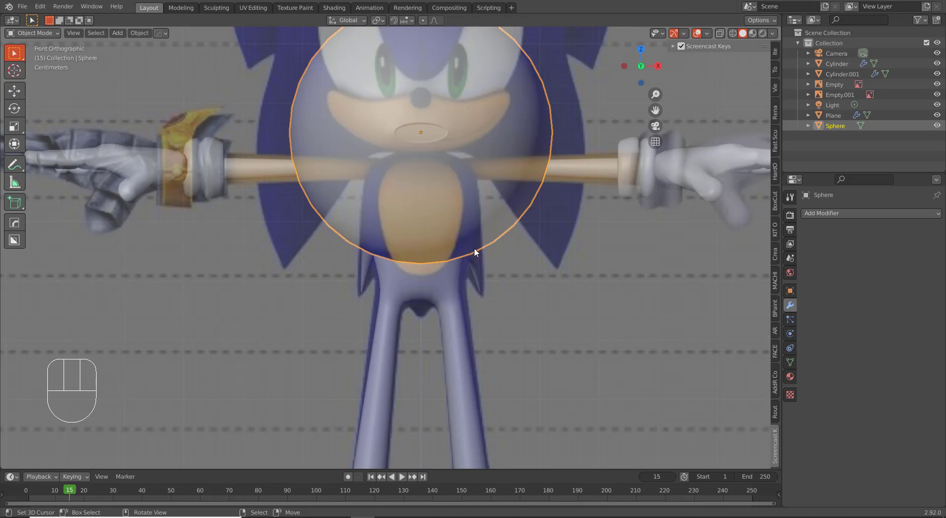
key(Tab)
key(r)
key(x)
key(3)
key(5)
key(Return)
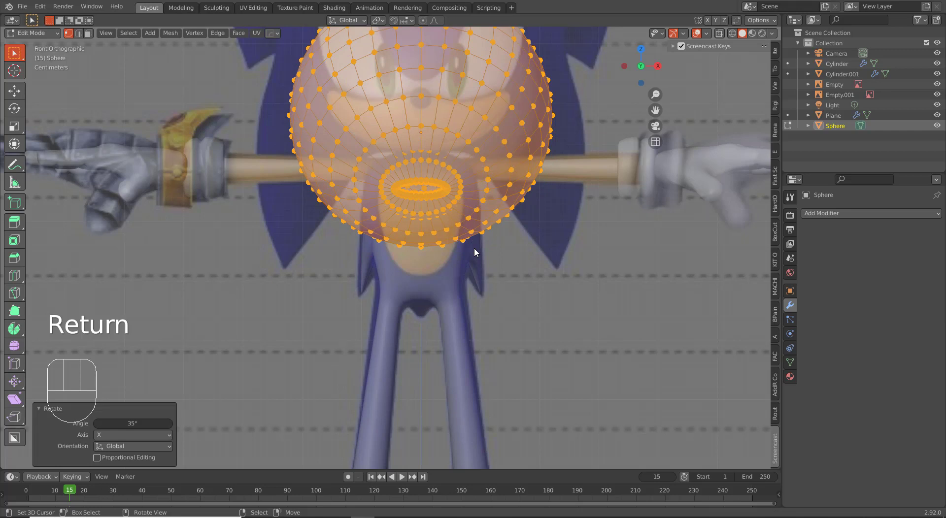
- Settle the sphere over the head along Z in front view and along Y in side view
key(Tab)
key(g)
key(z)
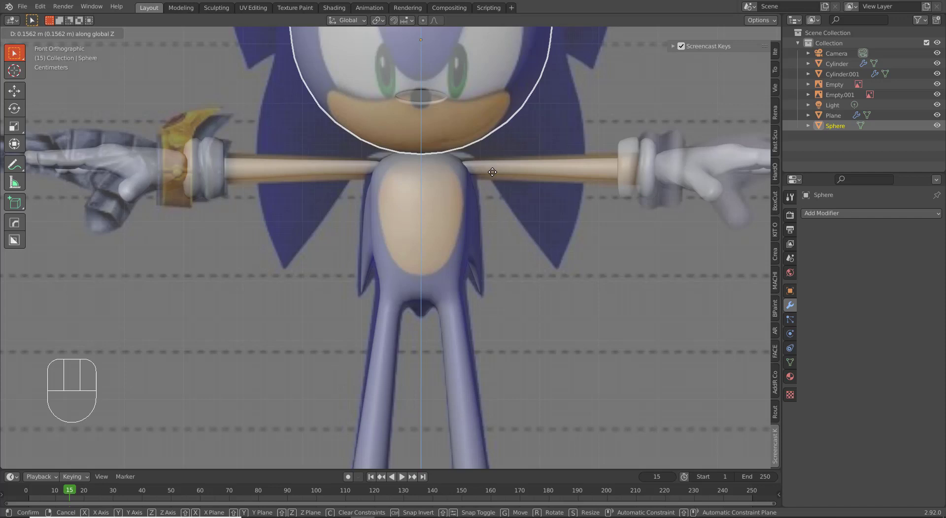
click(495, 171)
drag(464, 177, 411, 289)
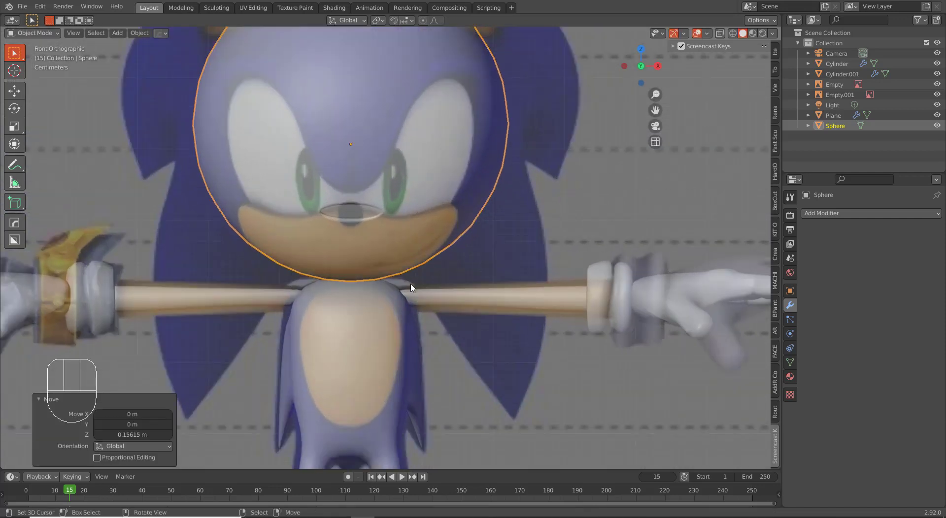
drag(373, 282, 351, 282)
key(KP_3)
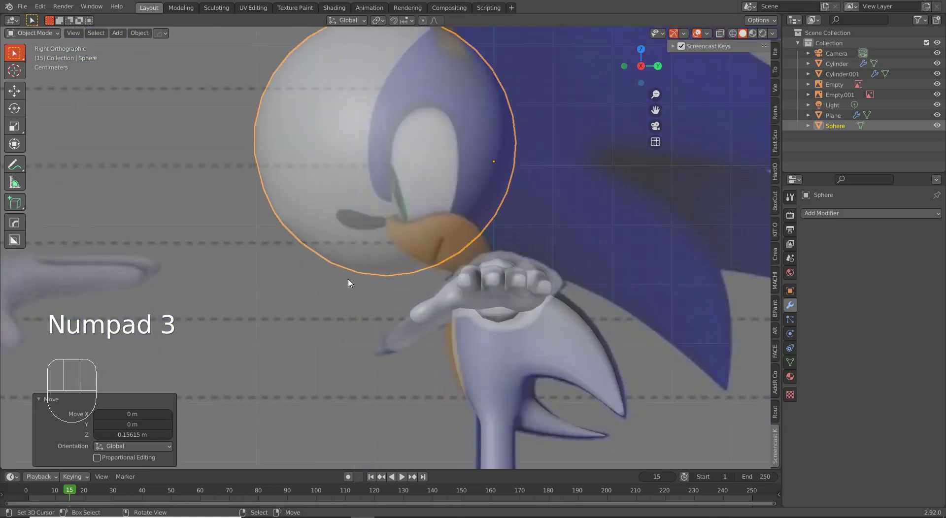
key(g)
key(y)
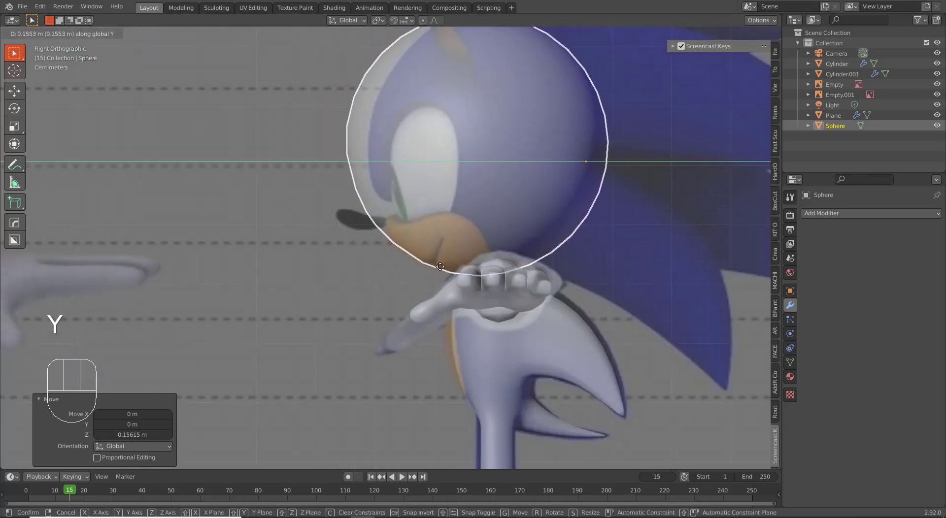
click(442, 266)
key(KP_1)
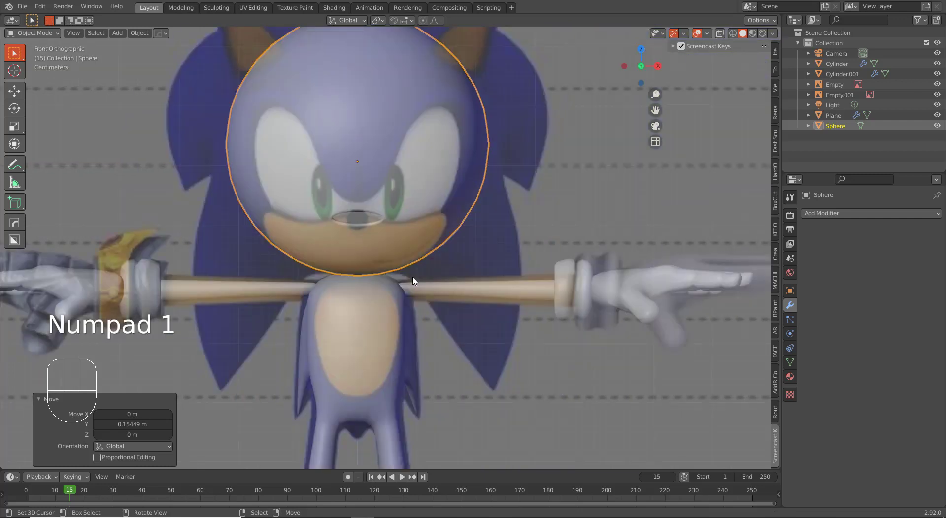
- Tilt the sphere's mesh 20° about X in Edit Mode
key(Tab)
key(r)
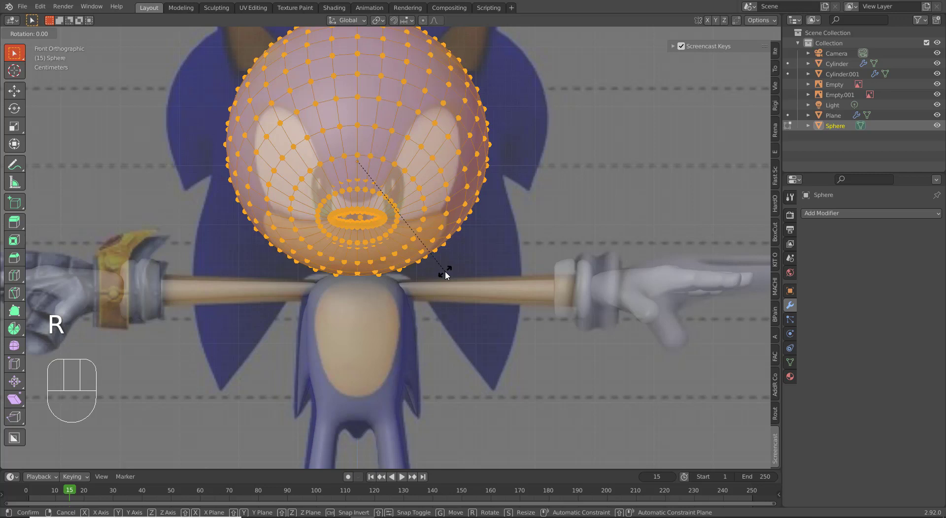
key(x)
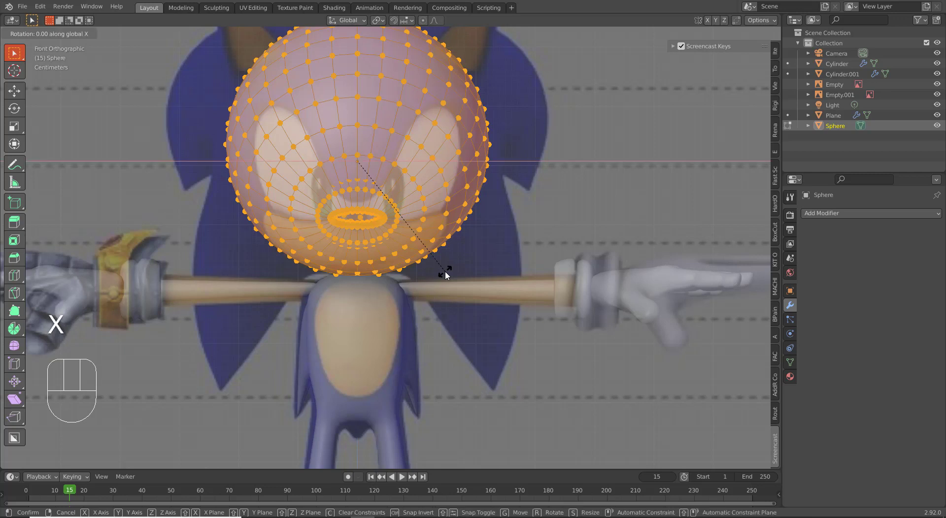
key(2)
key(0)
key(Return)
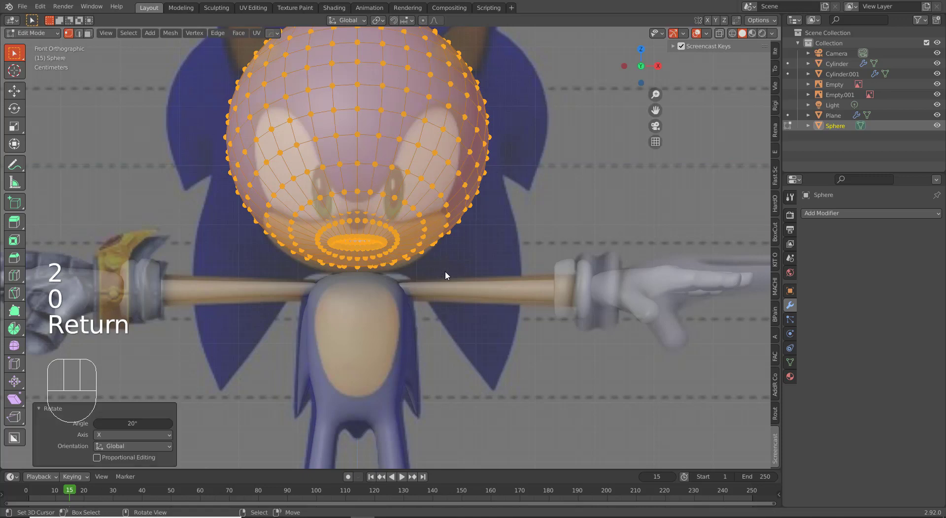
- Nudge the sphere down along Z so the opening lines up with Sonic's mouth
key(Tab)
key(g)
key(z)
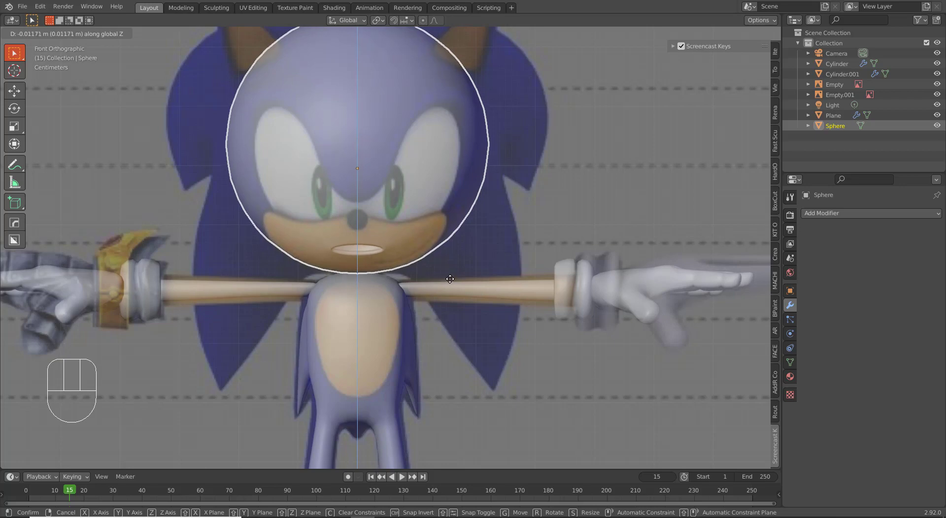
click(453, 279)
drag(454, 281, 361, 290)
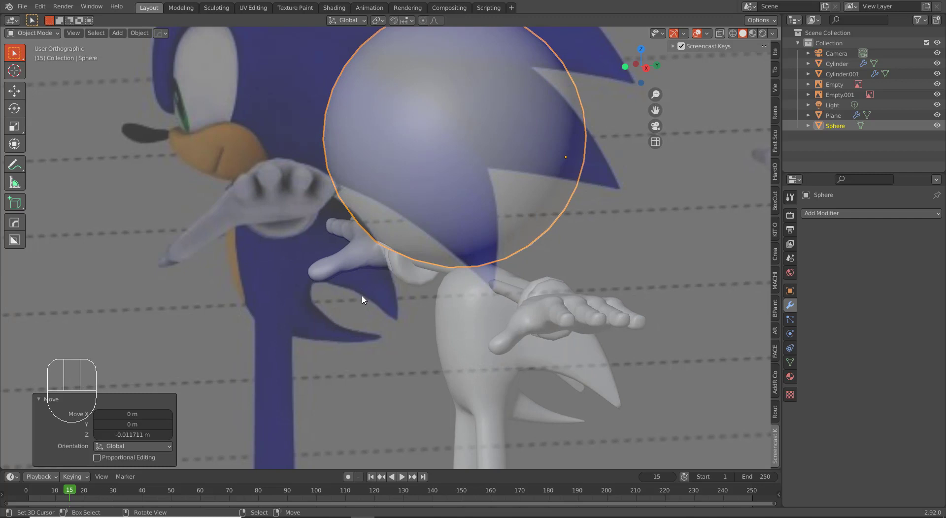
drag(405, 281, 432, 271)
middle_click(403, 274)
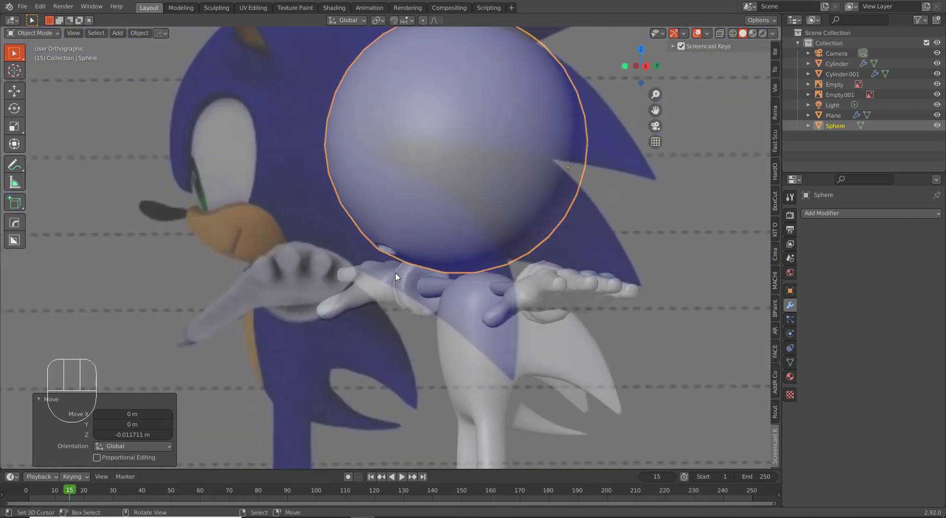
- Snap the 3D cursor to the sphere's mesh and recentre the sphere's origin on it
key(Tab)
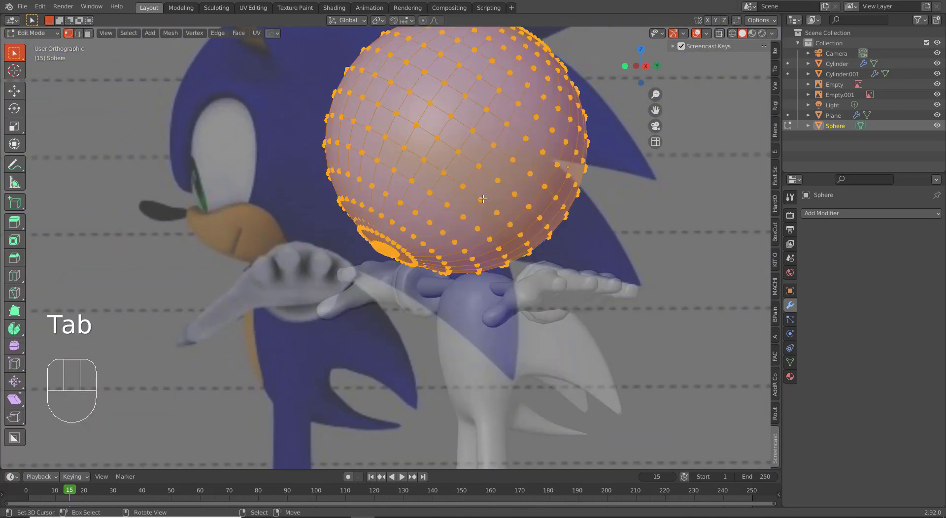
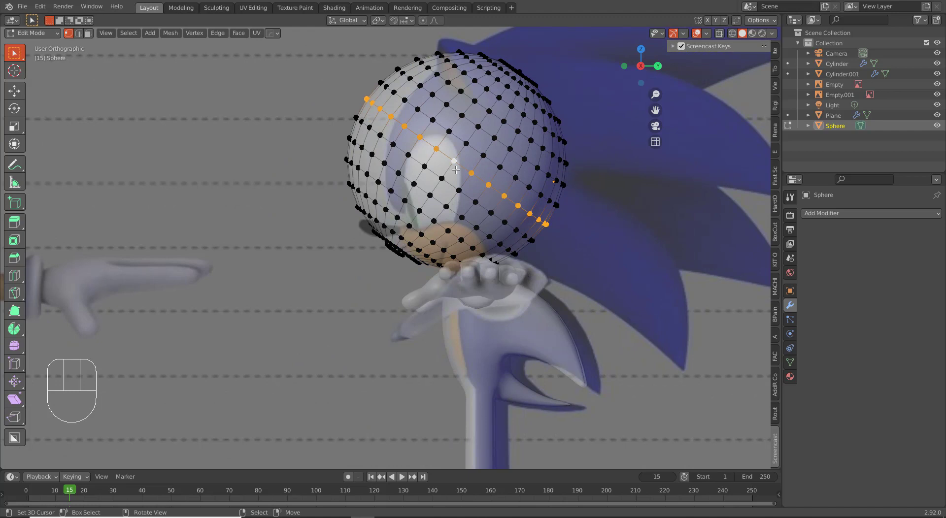
key(shift+s)
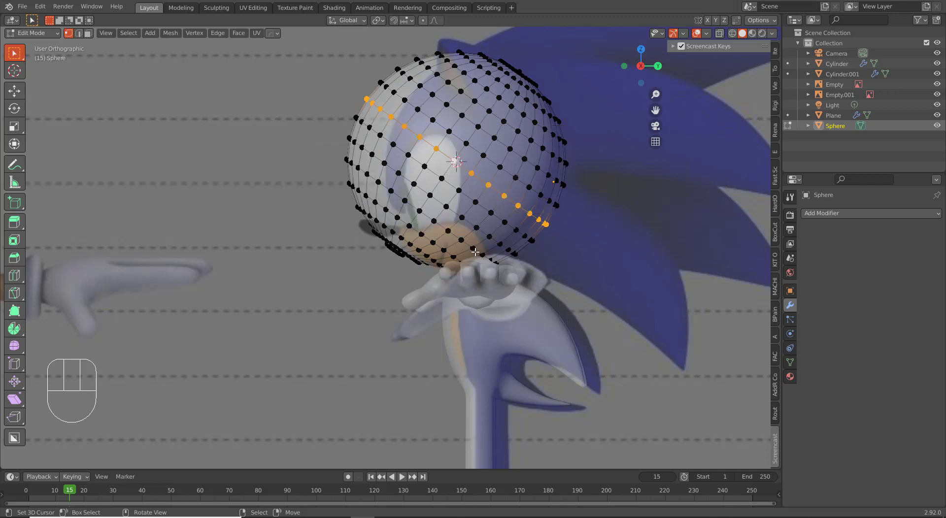
key(Tab)
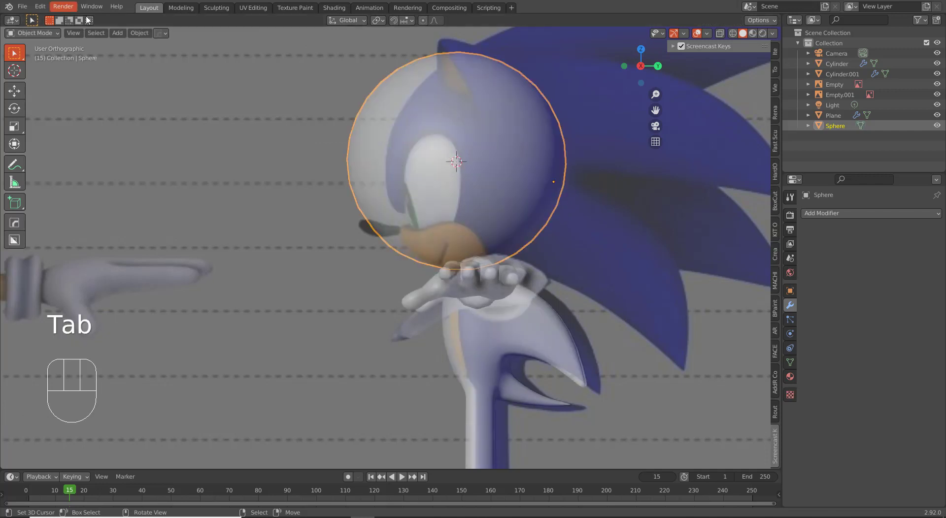
click(145, 32)
drag(145, 36, 271, 78)
drag(320, 183, 419, 188)
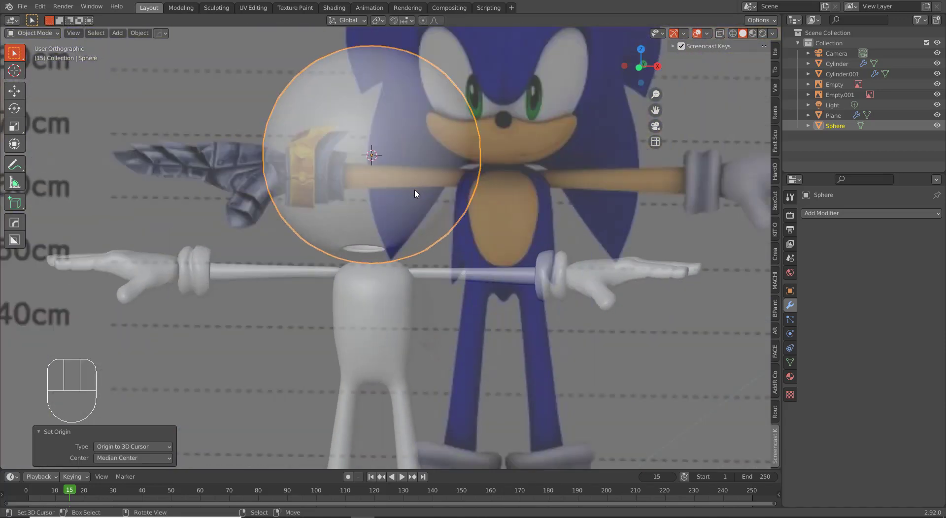
- Add a second UV sphere displayed as Wire and scale it down to a cage around the head
key(KP_1)
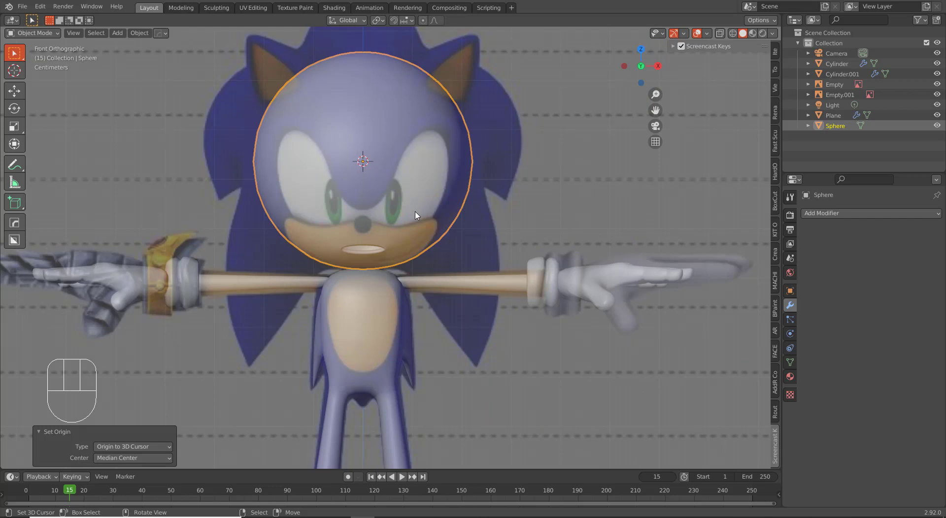
key(shift+a)
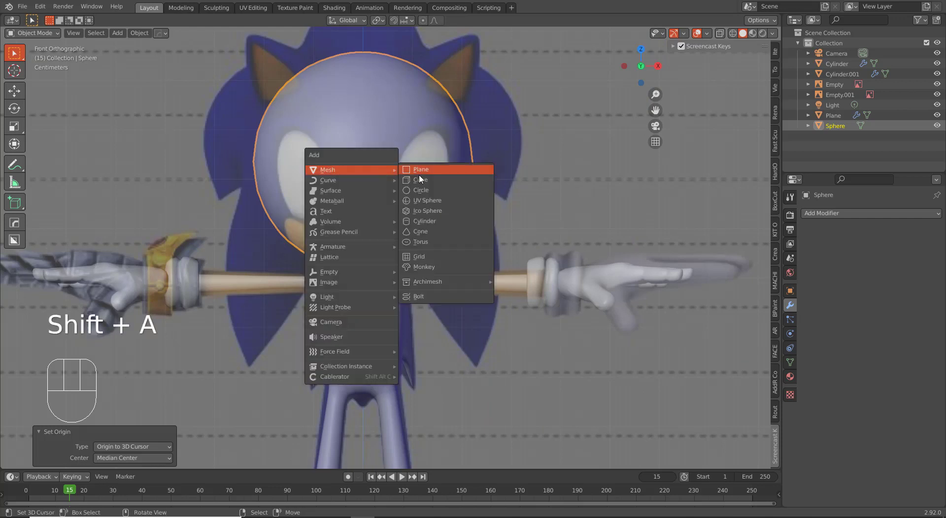
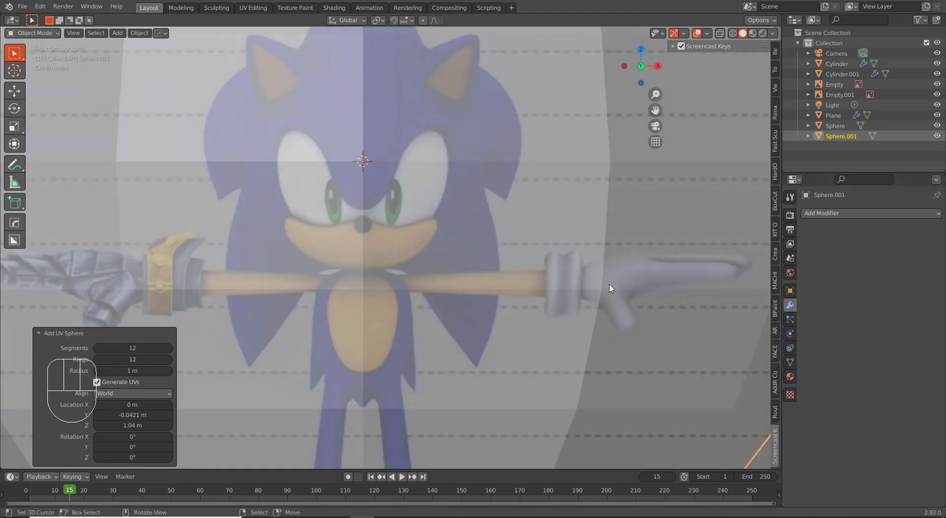
click(794, 293)
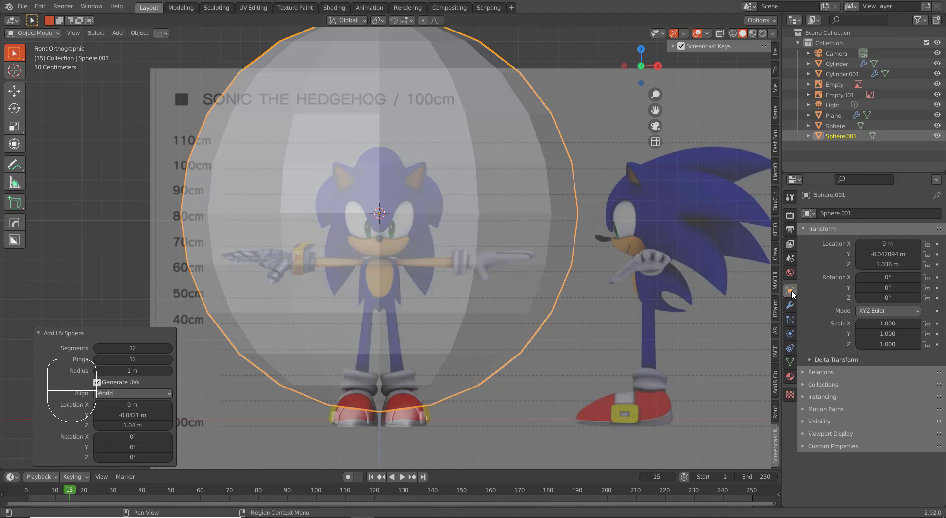
click(842, 440)
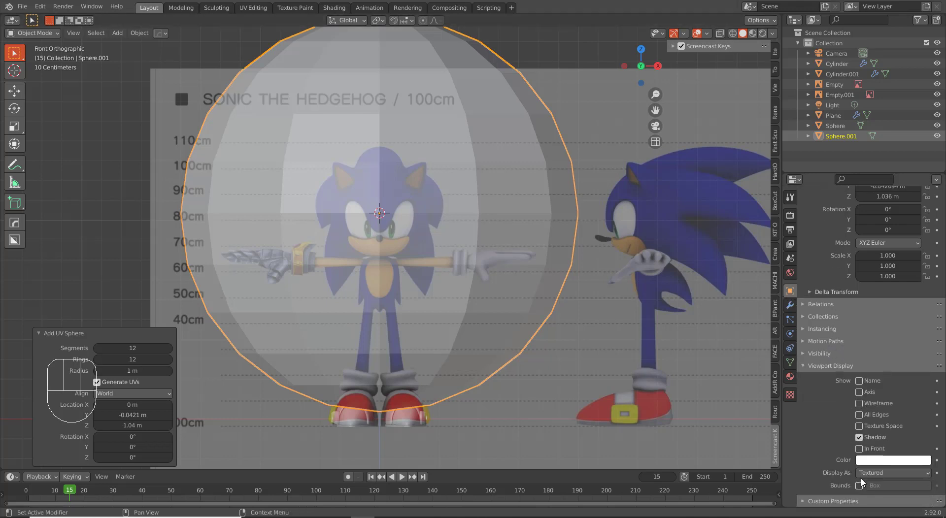
drag(871, 475, 747, 435)
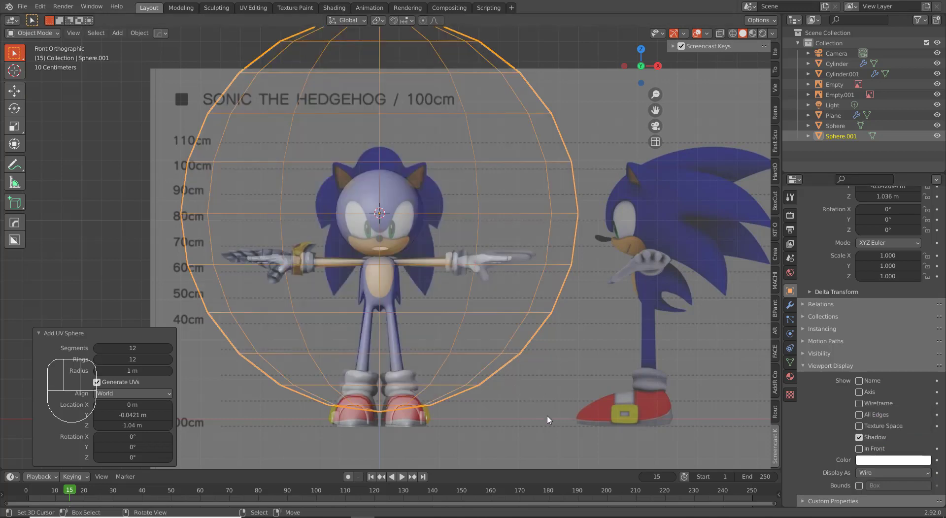
key(Tab)
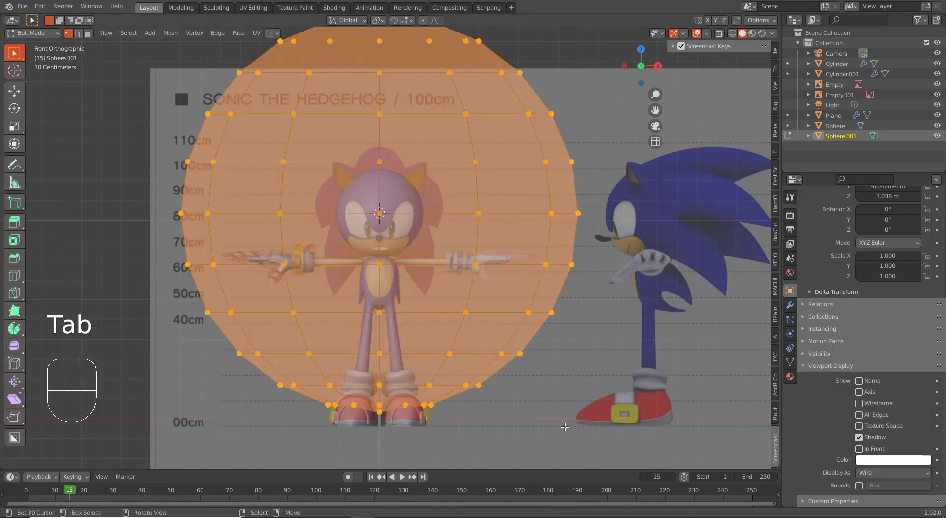
key(s)
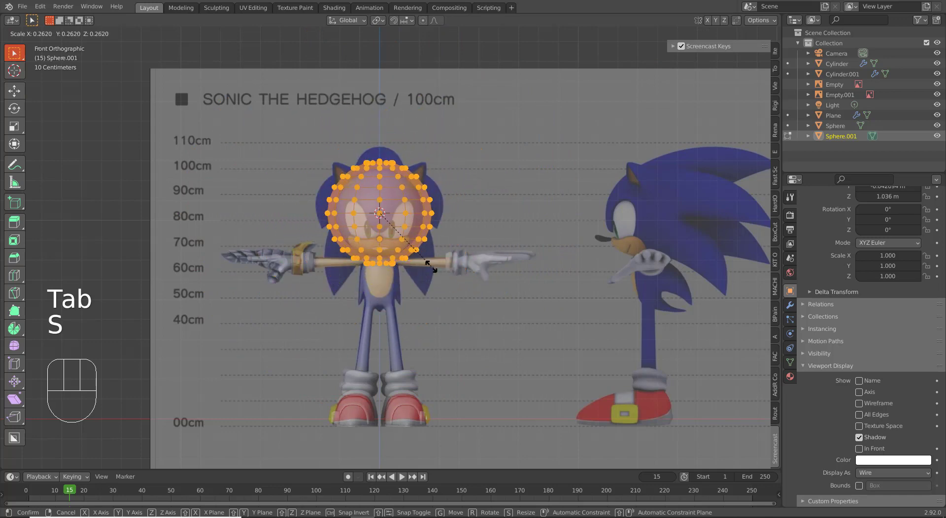
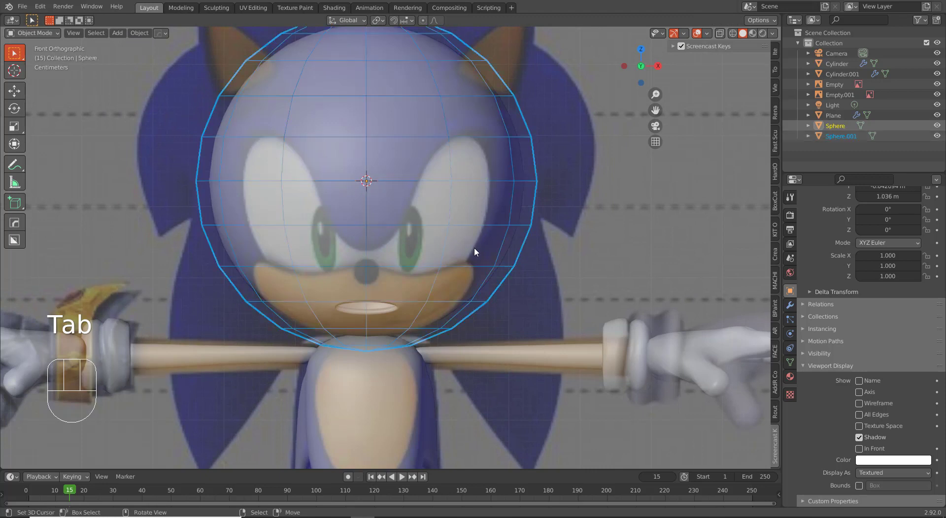
- Give the head sphere a Mesh Deform modifier on Sphere.001 with Dynamic on, and bind it
right_click(490, 249)
right_click(497, 245)
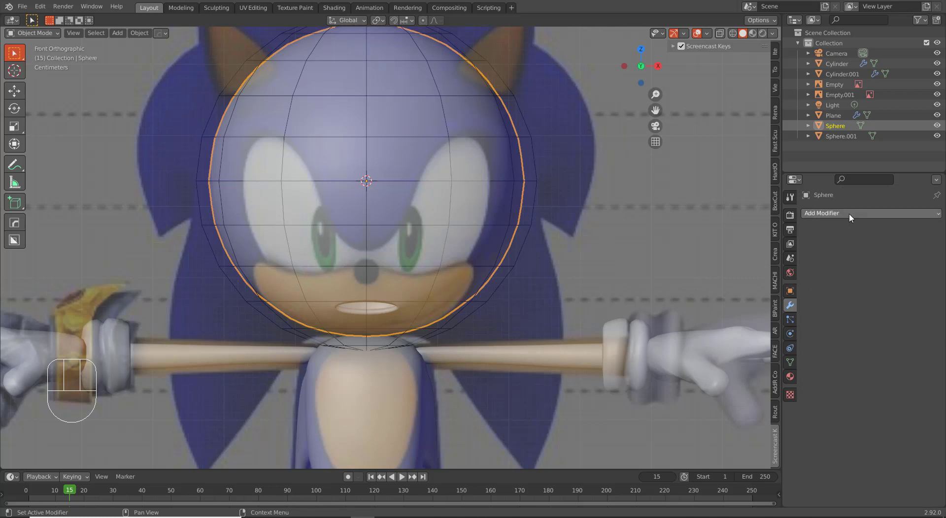
drag(853, 216, 818, 324)
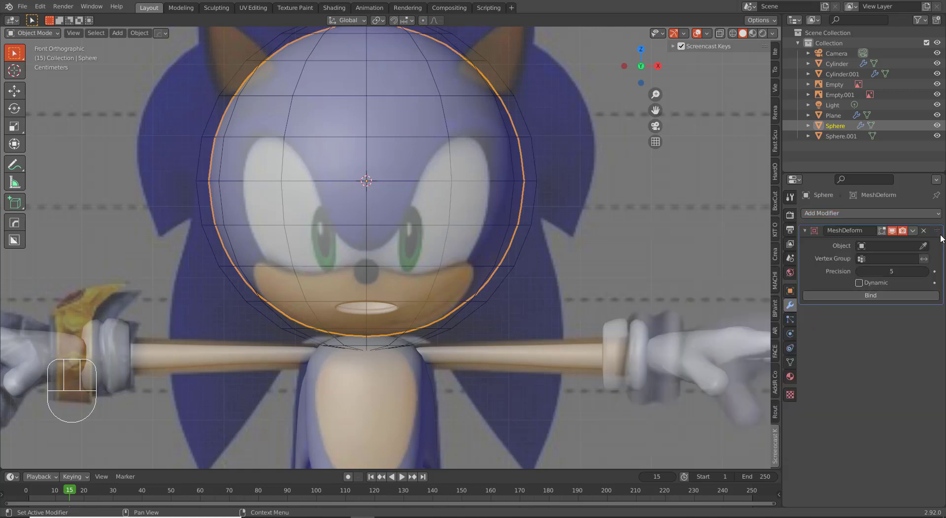
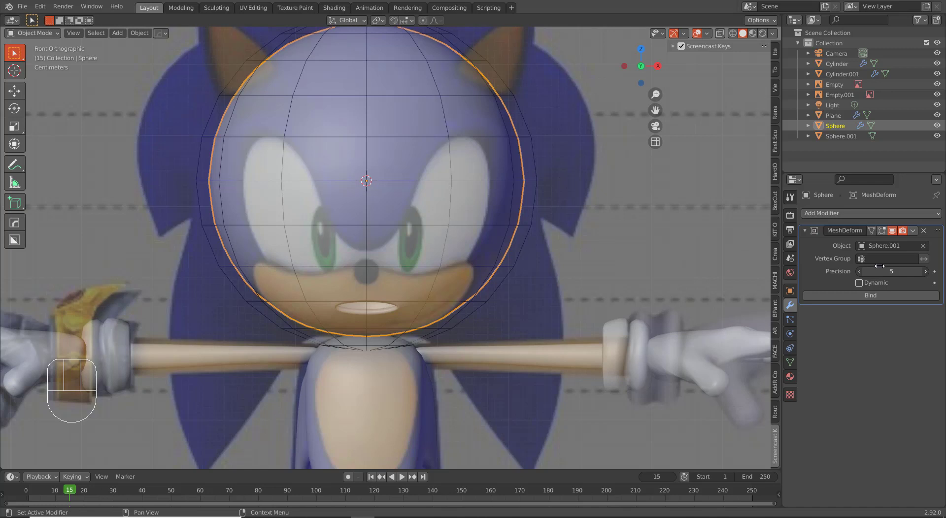
click(882, 287)
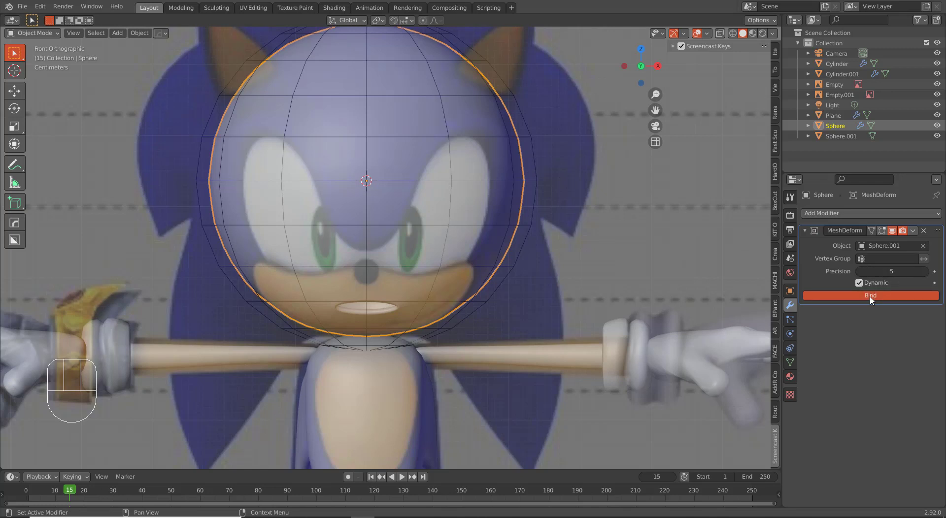
click(873, 299)
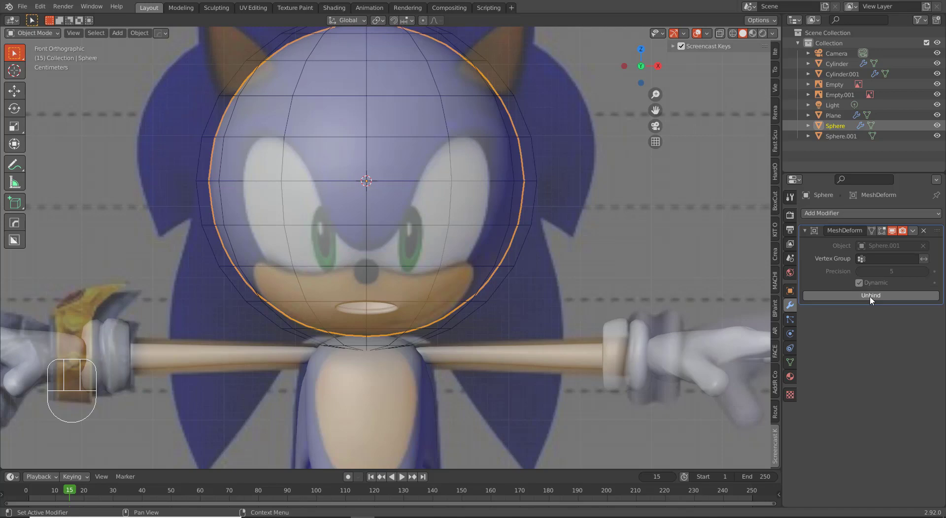
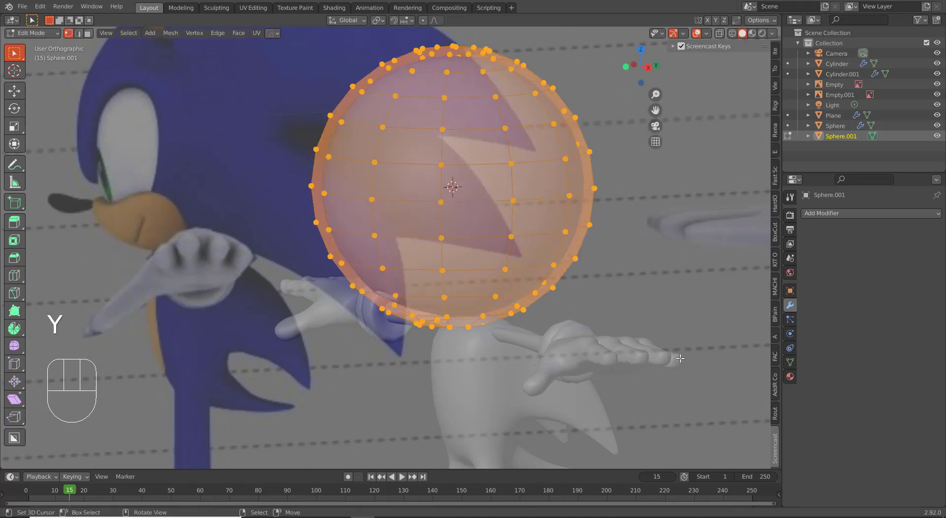
- Flatten the Sphere.001 cage by scaling it along Y and then along Z
key(s)
key(y)
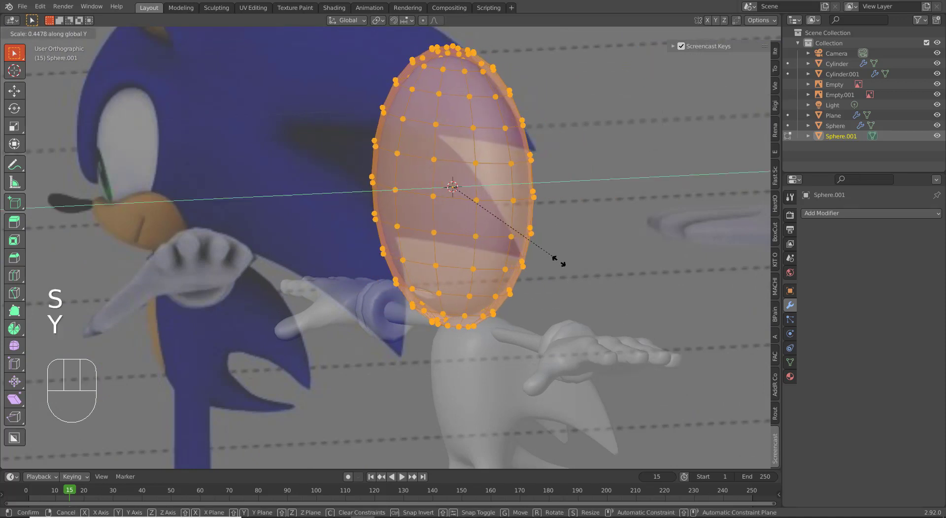
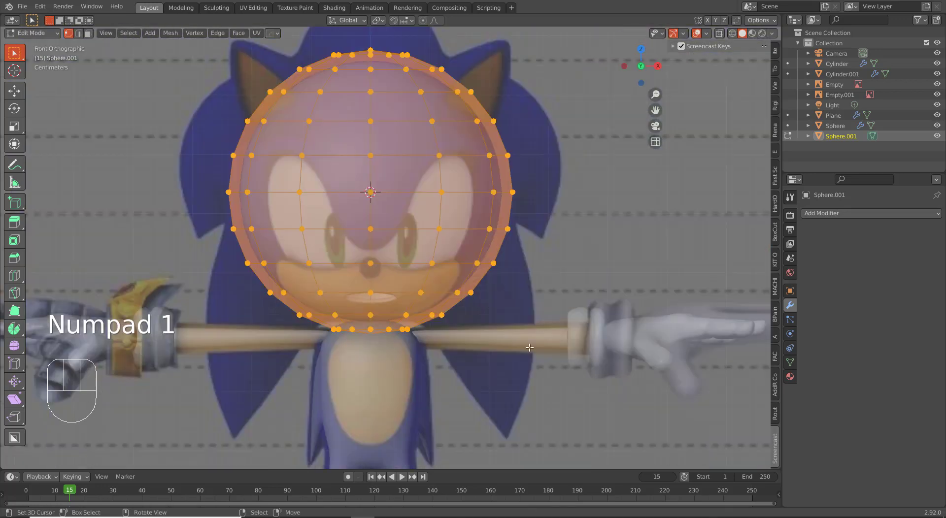
drag(442, 300, 464, 295)
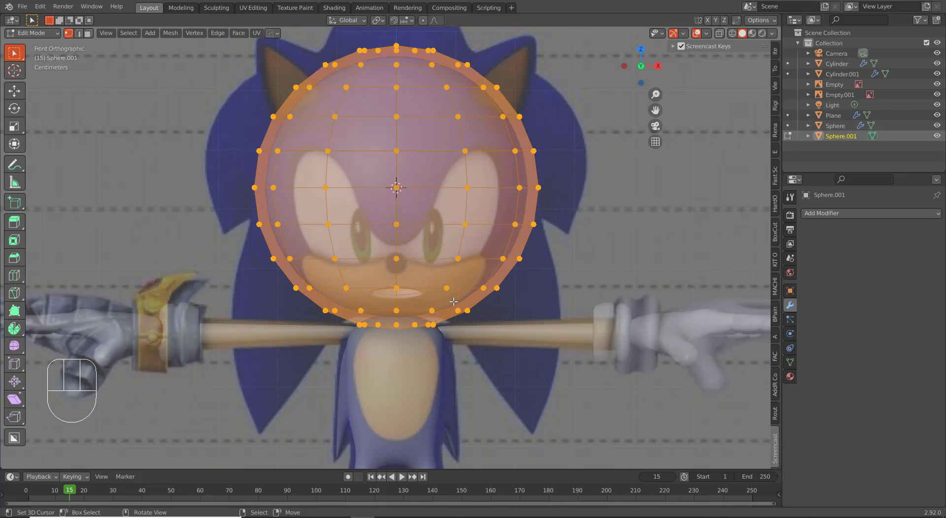
key(s)
key(z)
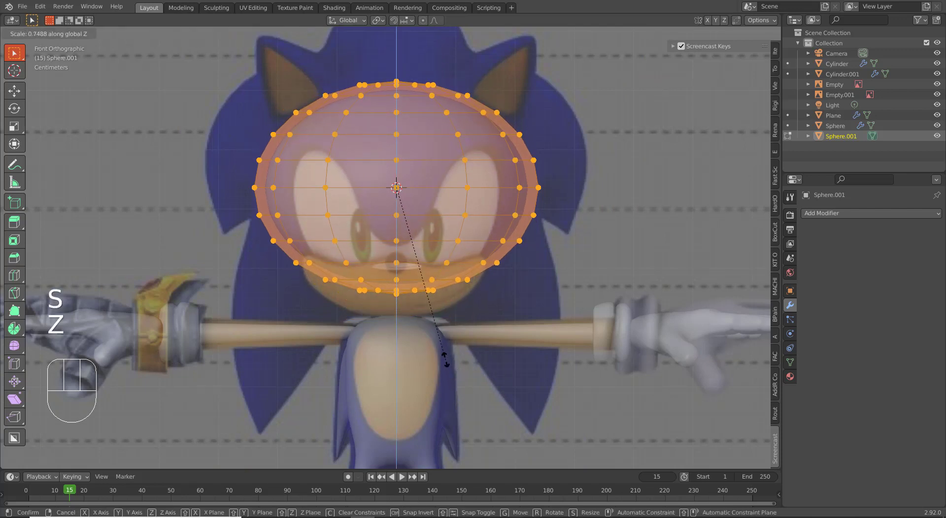
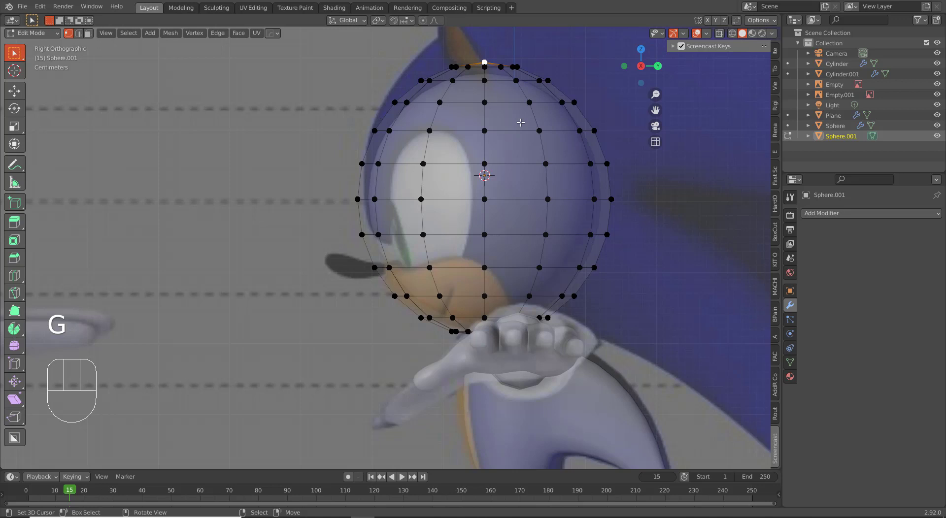
- With proportional editing, push the cage top down and pull its front vertices forward along Y
key(o)
key(g)
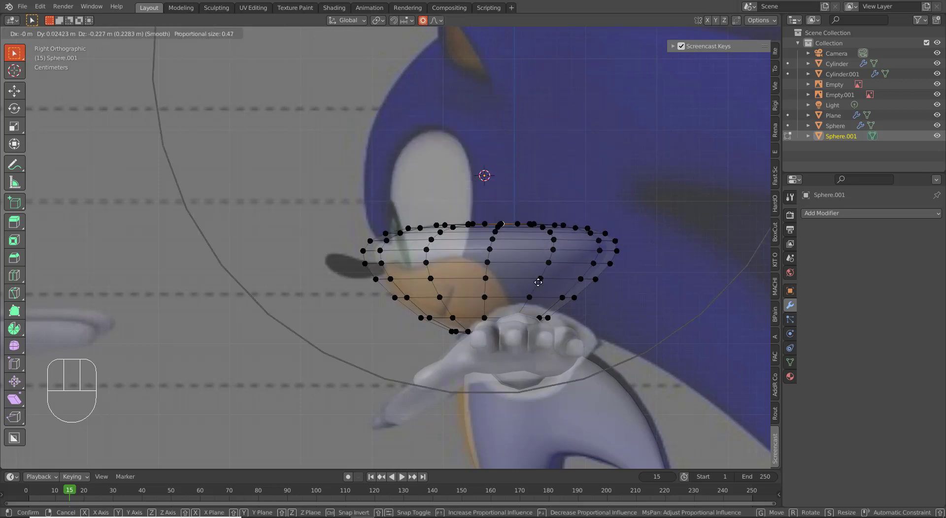
click(535, 303)
middle_click(562, 247)
middle_click(595, 265)
right_click(621, 265)
key(KP_7)
key(g)
key(y)
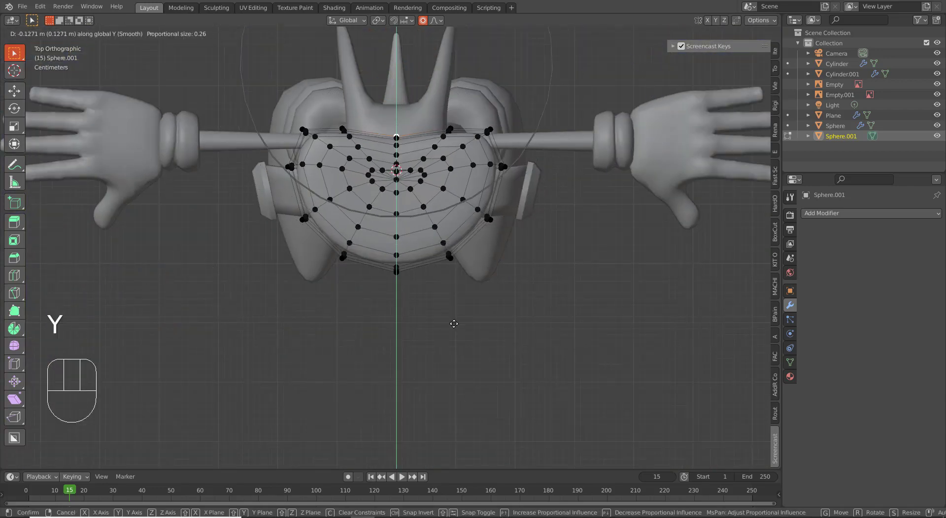
click(458, 334)
key(KP_3)
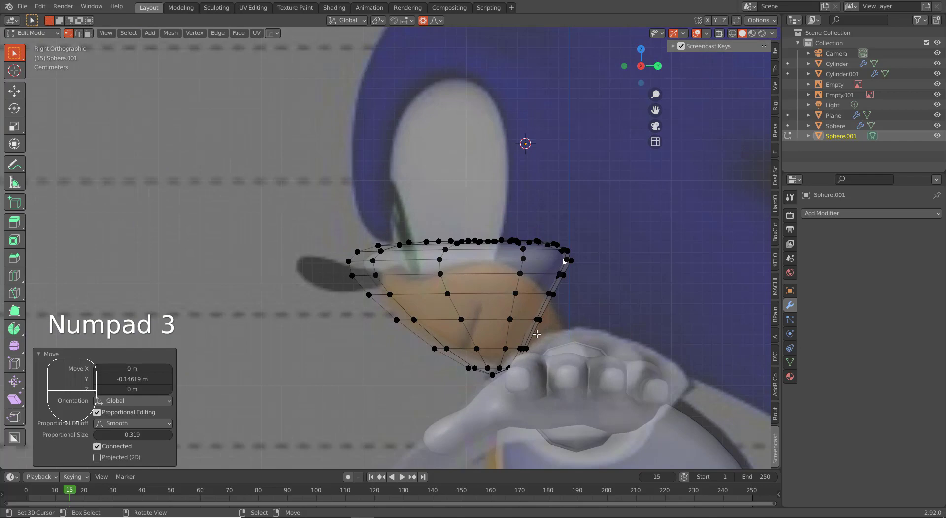
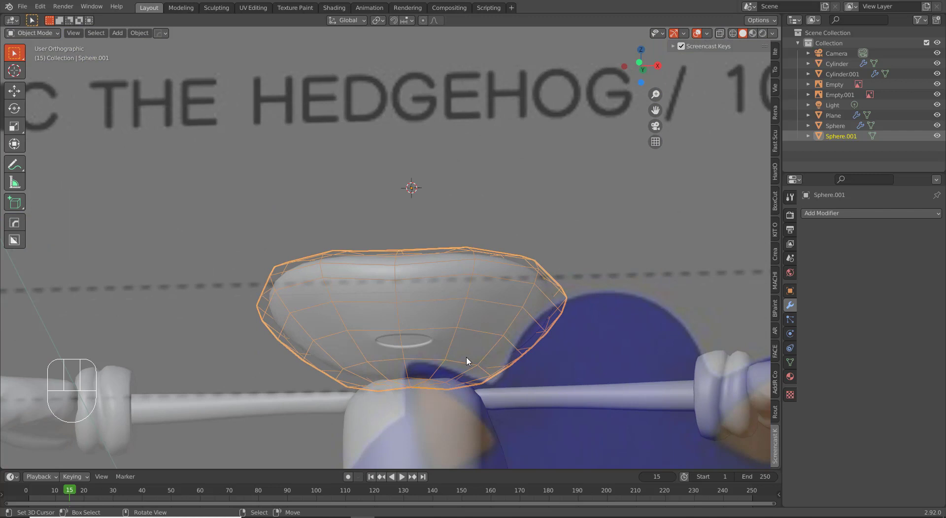
key(KP_1)
right_click(565, 183)
drag(288, 261, 270, 261)
right_click(289, 258)
key(h)
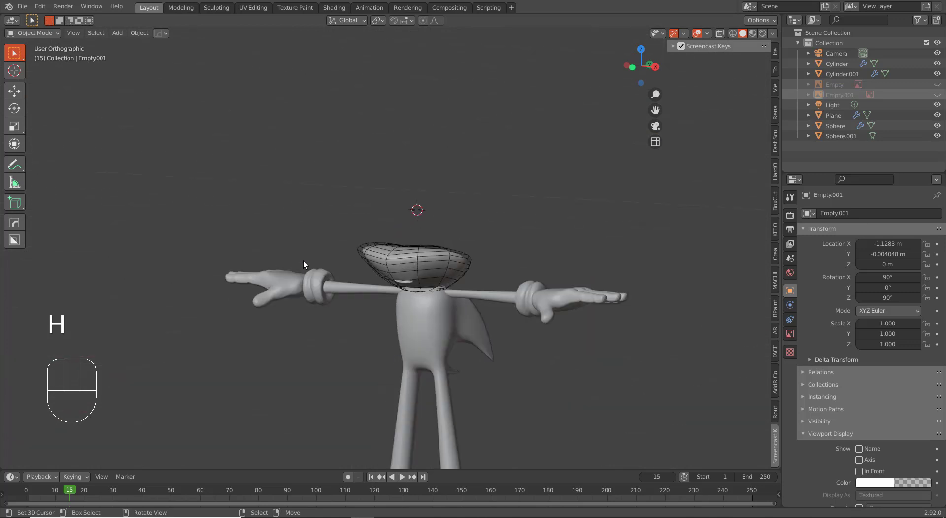
drag(411, 311, 424, 313)
drag(424, 319, 450, 301)
right_click(454, 330)
key(h)
drag(441, 359, 417, 372)
right_click(431, 313)
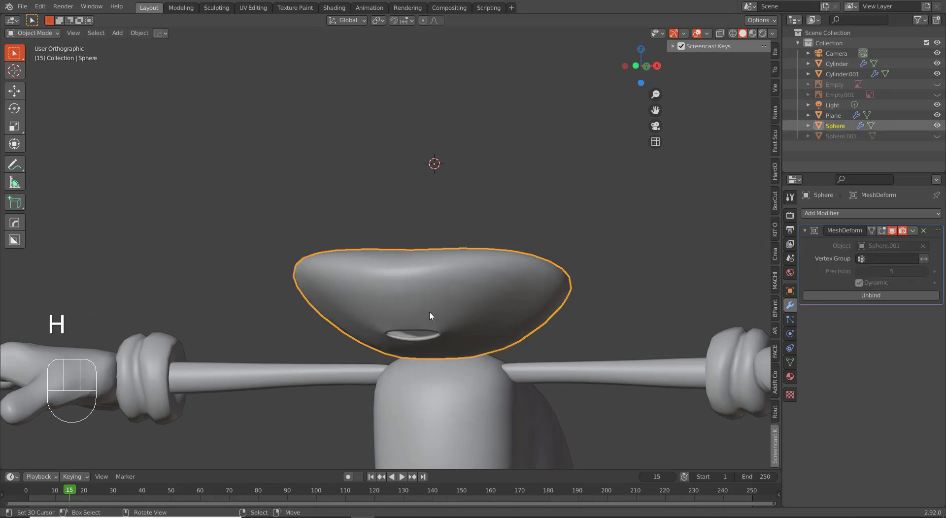
key(KP_1)
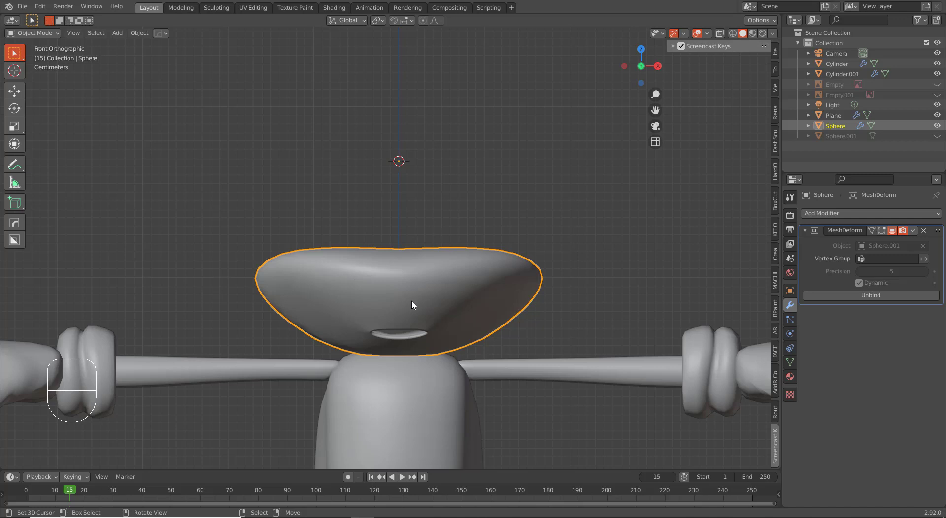
key(r)
key(r)
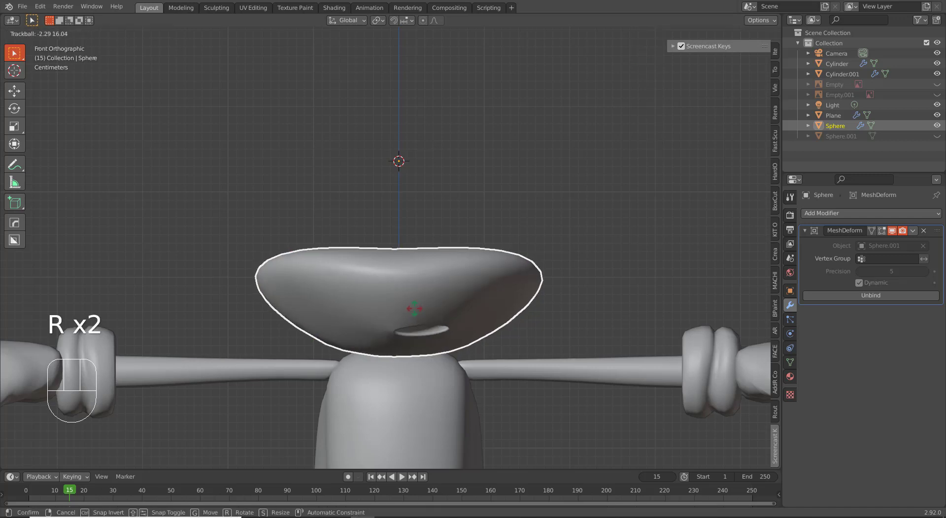
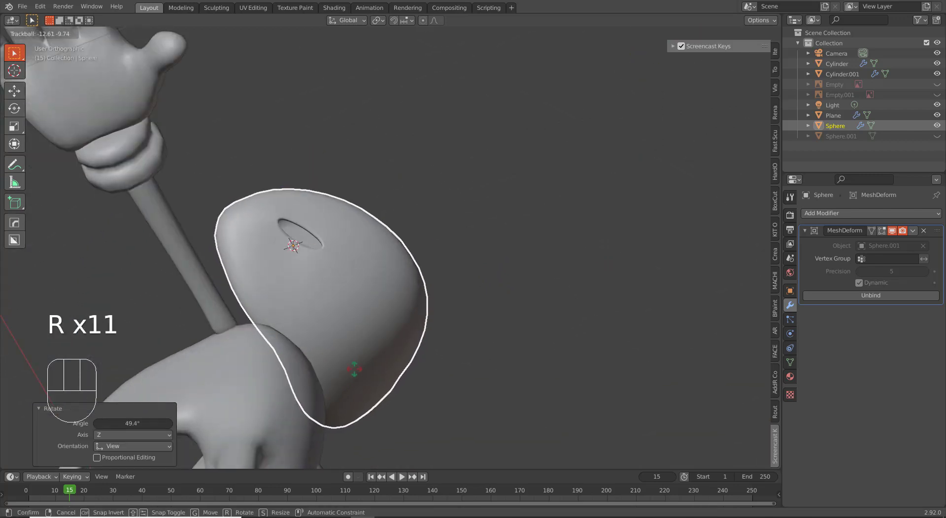
click(357, 377)
drag(351, 375, 303, 440)
drag(369, 372, 331, 372)
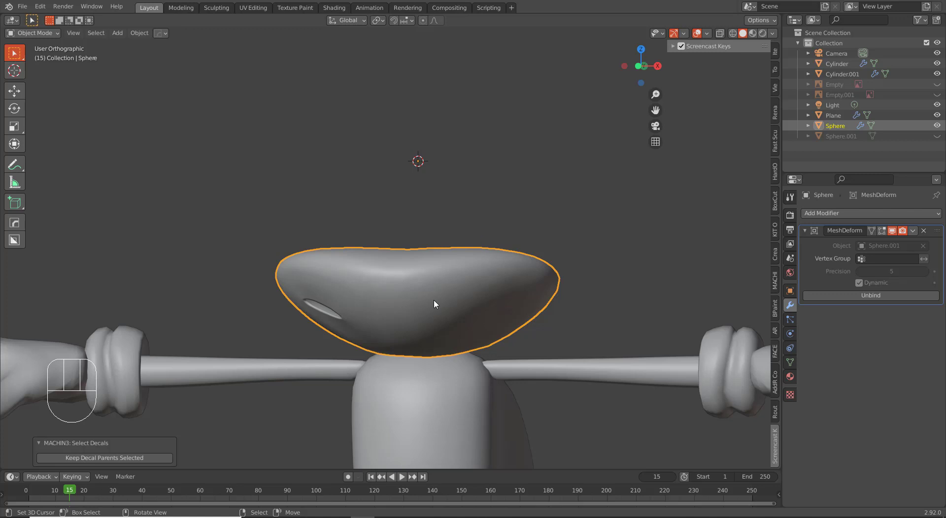
- Unhide the cage in front view, edit Sphere.001 and lower its top centre point below the nose
key(KP_1)
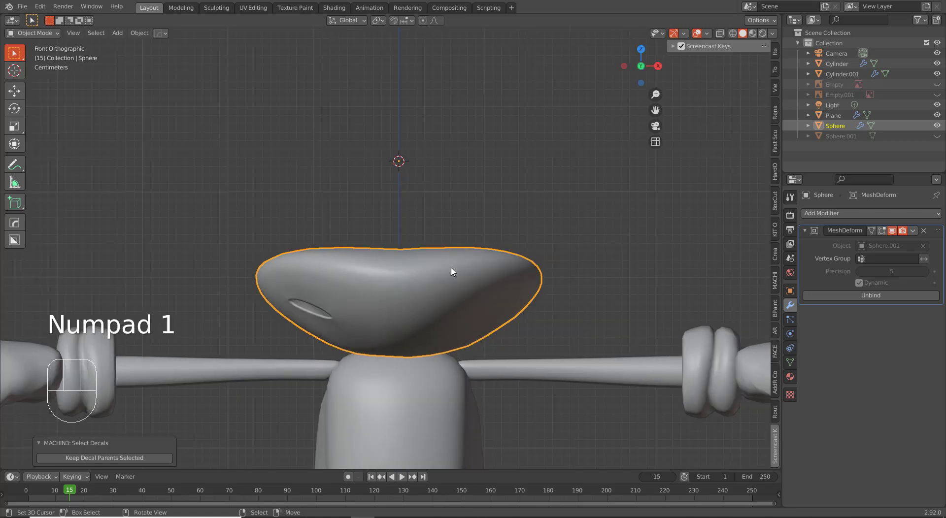
key(alt+h)
right_click(453, 247)
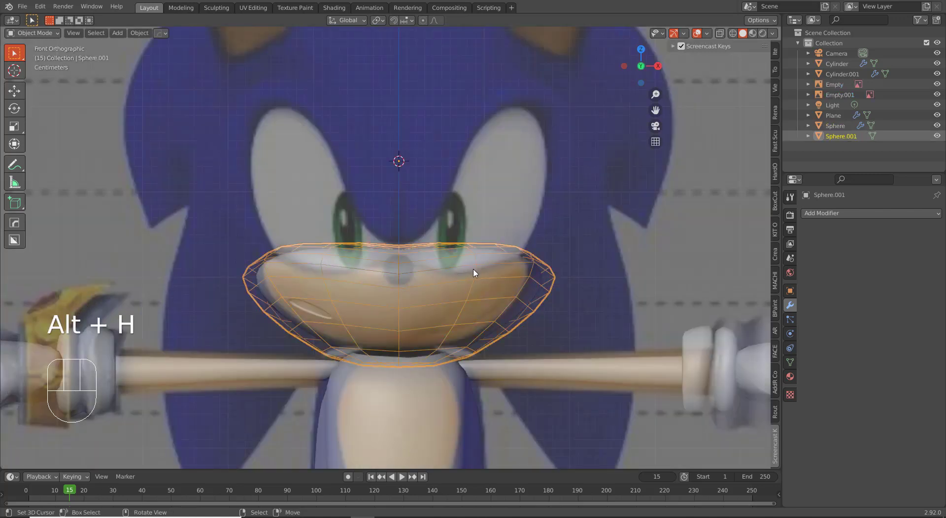
key(Tab)
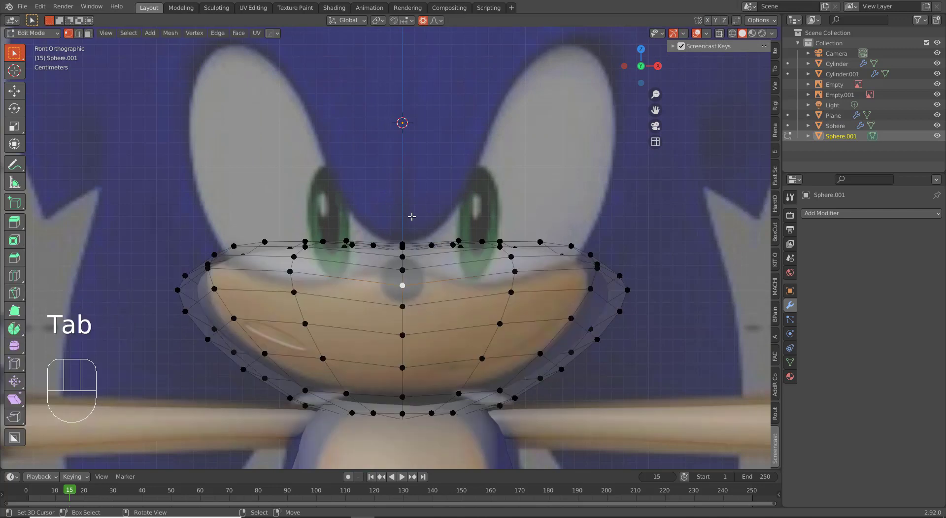
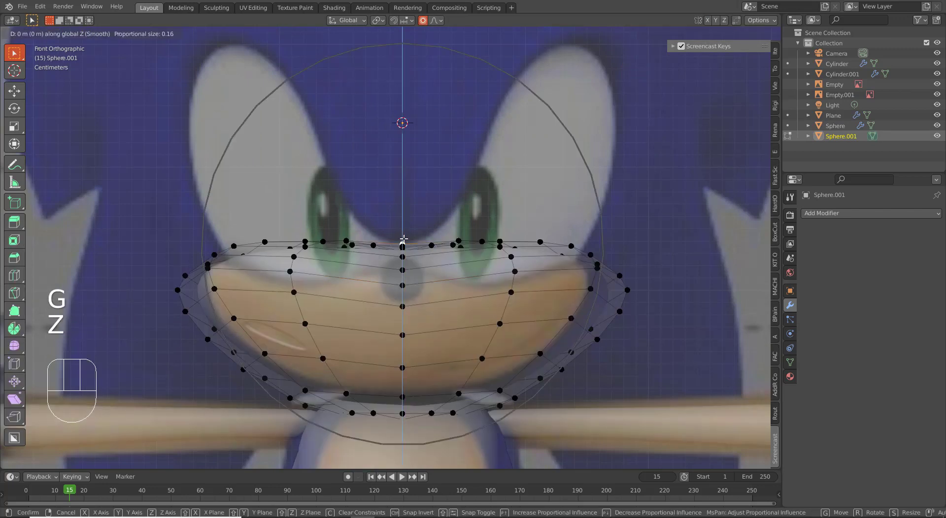
key(z)
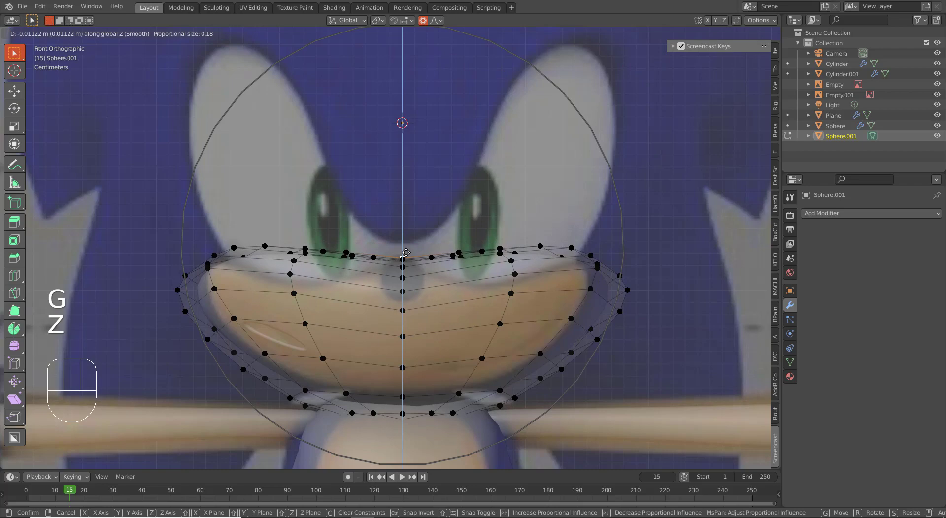
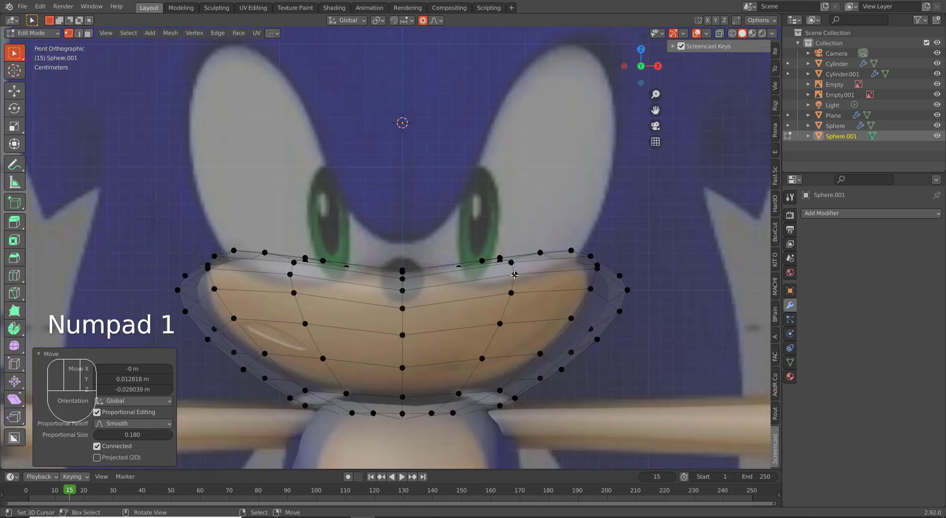
right_click(405, 288)
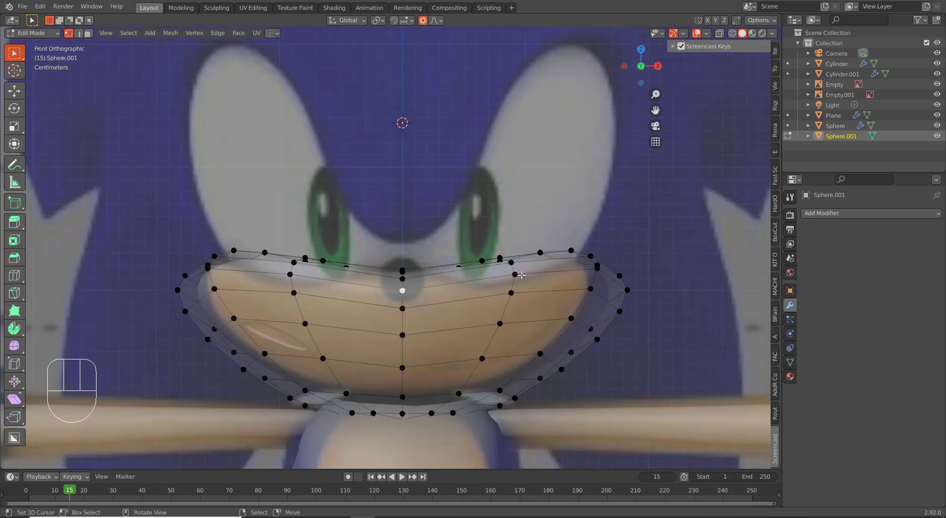
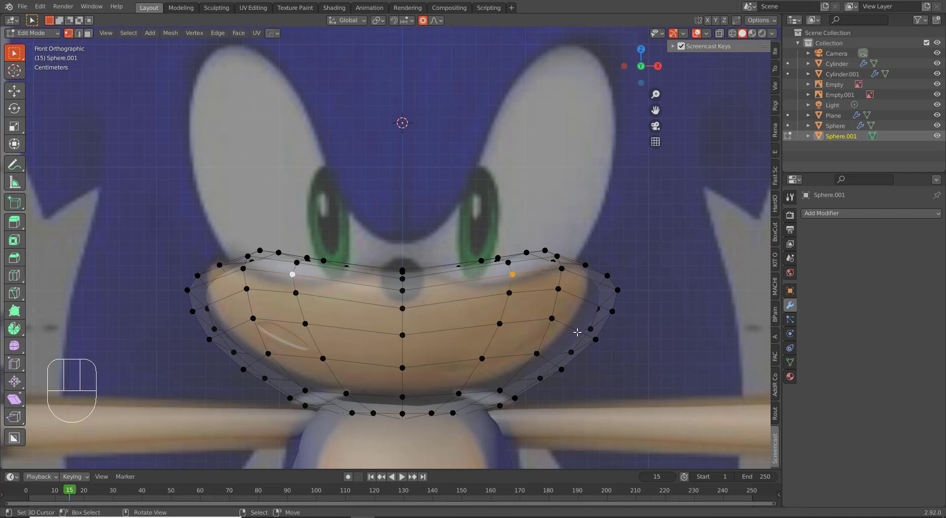
- Narrow the upper cage points along X and lower them along Z so the top edge dips under the eyes
key(s)
key(x)
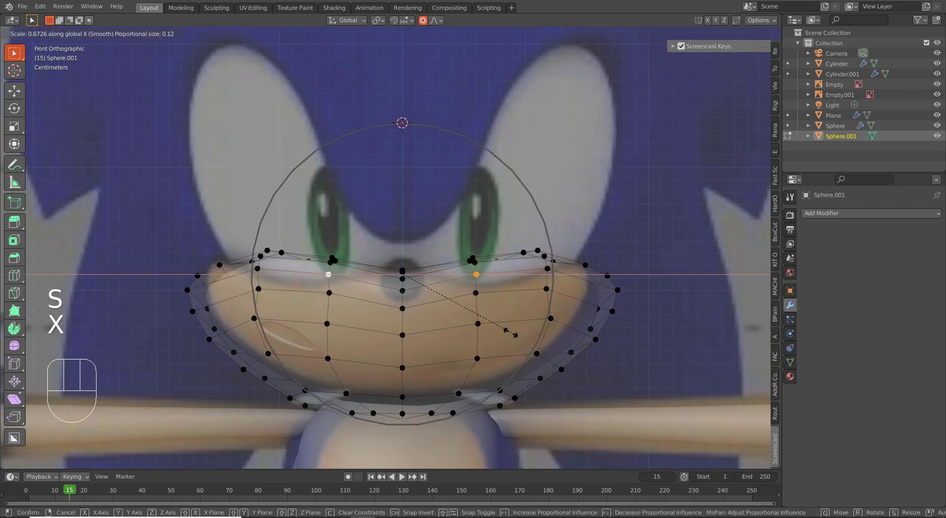
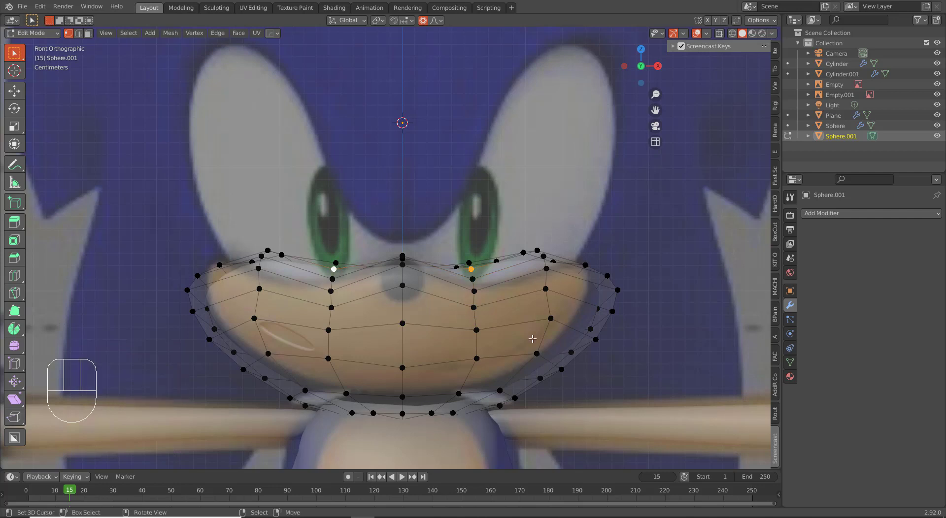
key(g)
key(z)
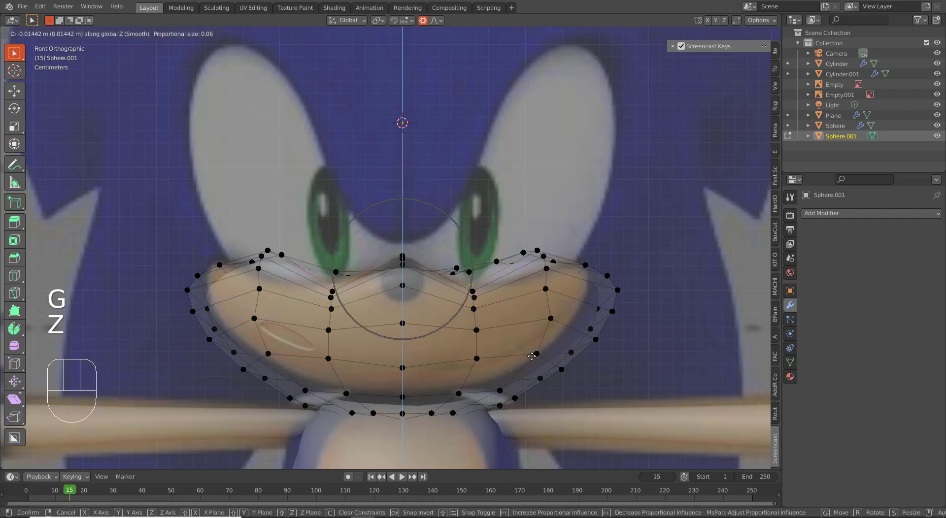
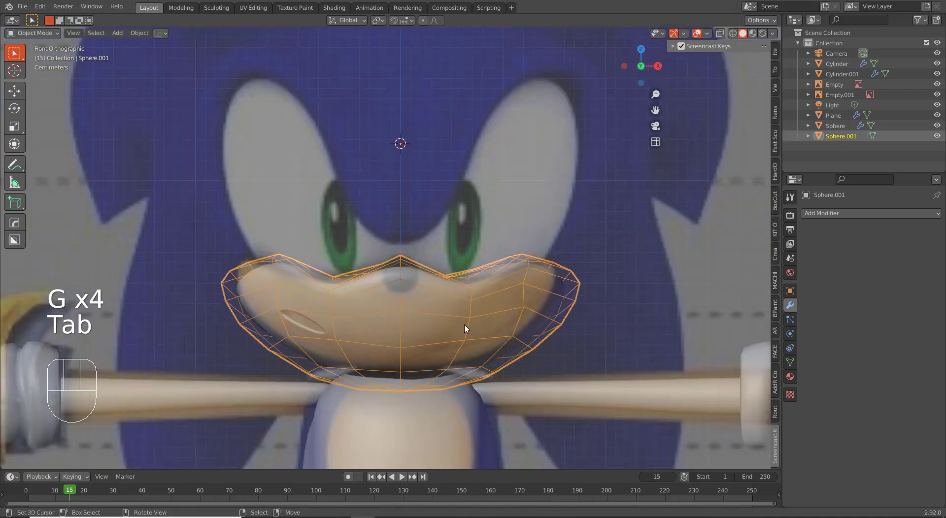
- From above, shift the lower side cage points along Y to follow the muzzle's curved outline
drag(462, 329, 452, 325)
drag(466, 336, 483, 266)
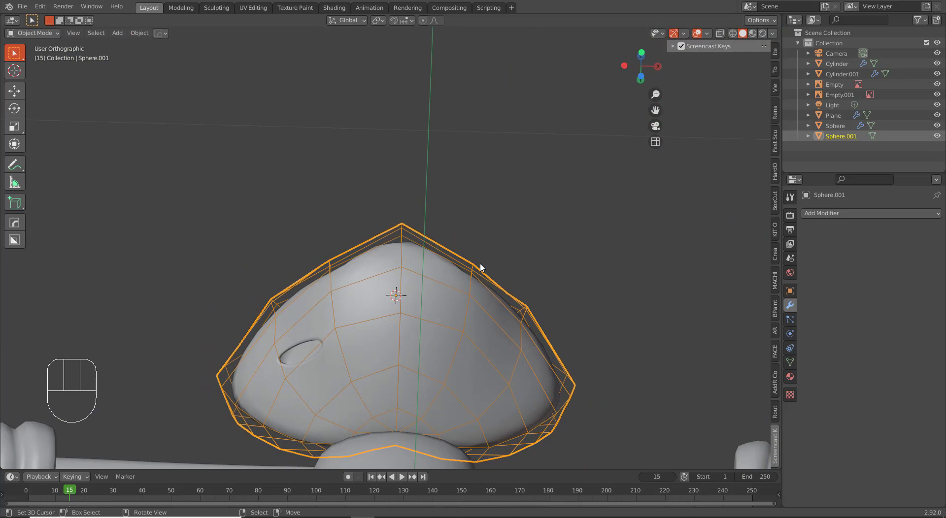
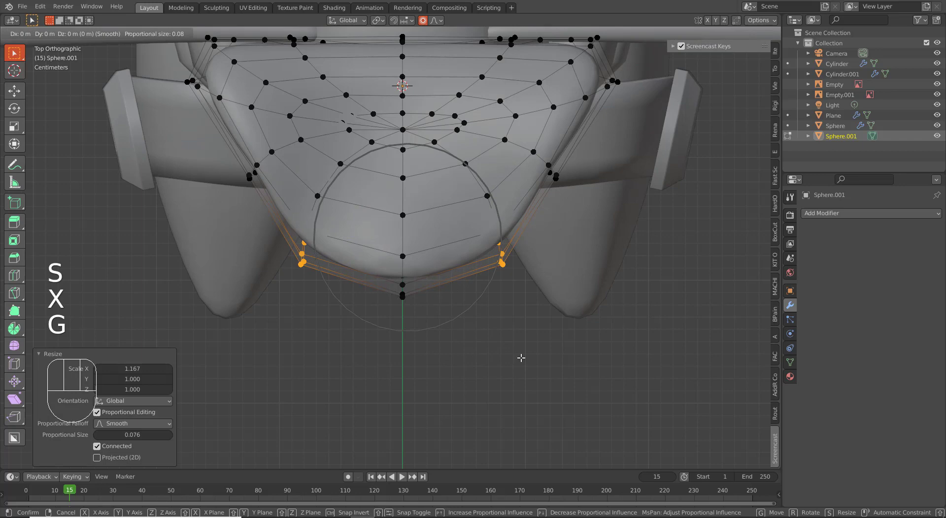
key(y)
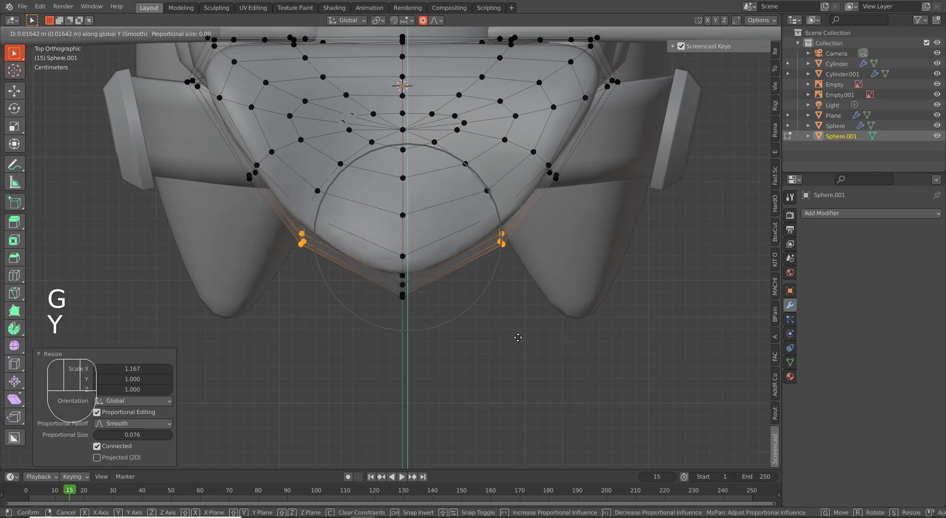
click(520, 342)
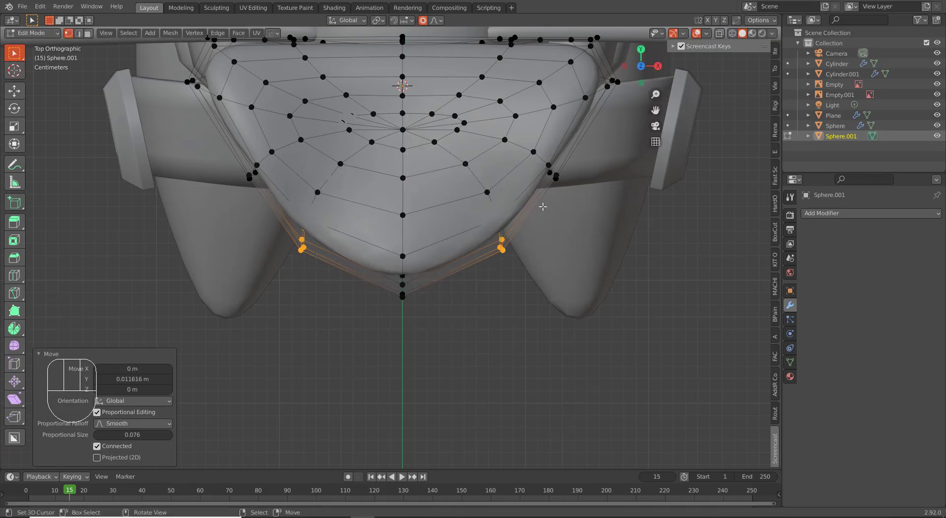
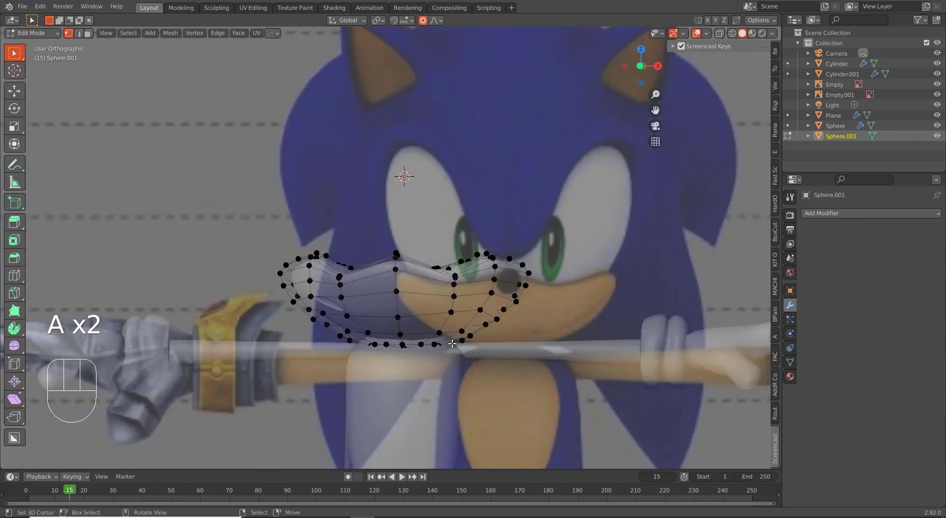
- Leave edit mode in front view and hide the Sphere.001 cage again
key(KP_1)
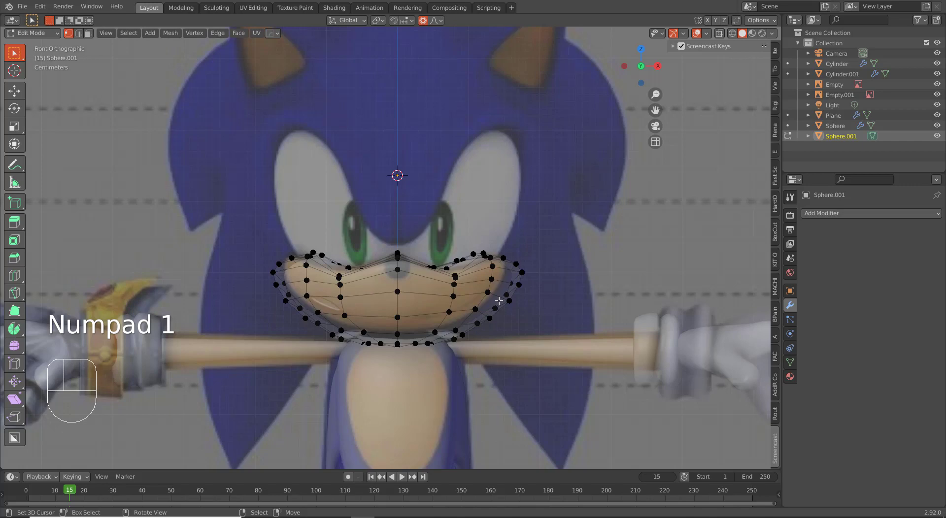
key(Tab)
key(g)
right_click(520, 317)
key(h)
- Orbit the model to check the muzzle against the reference, then reframe the front view
drag(479, 332, 485, 290)
drag(483, 290, 480, 325)
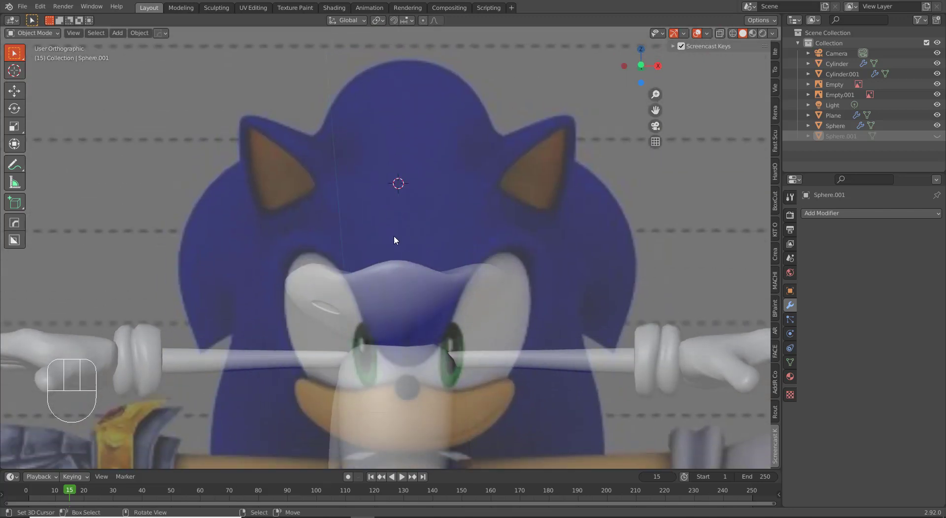
key(KP_1)
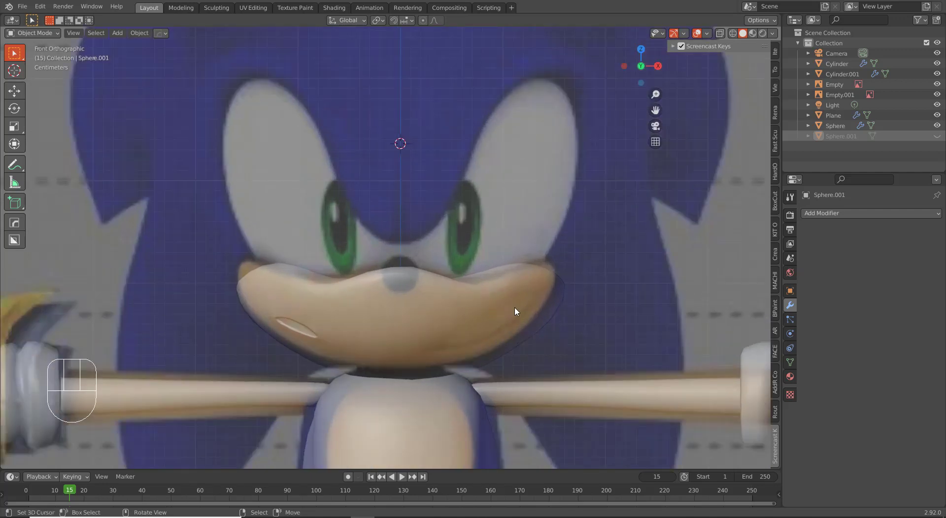
middle_click(475, 293)
drag(442, 285, 447, 300)
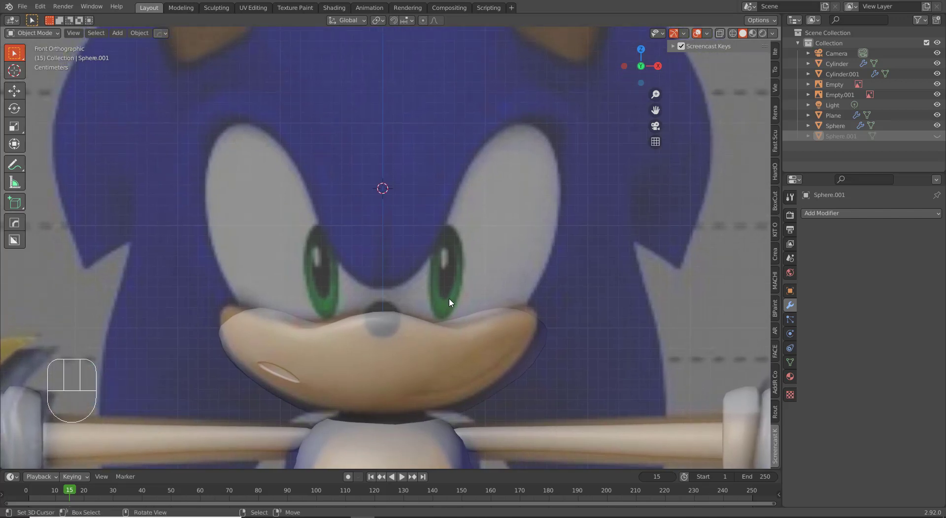